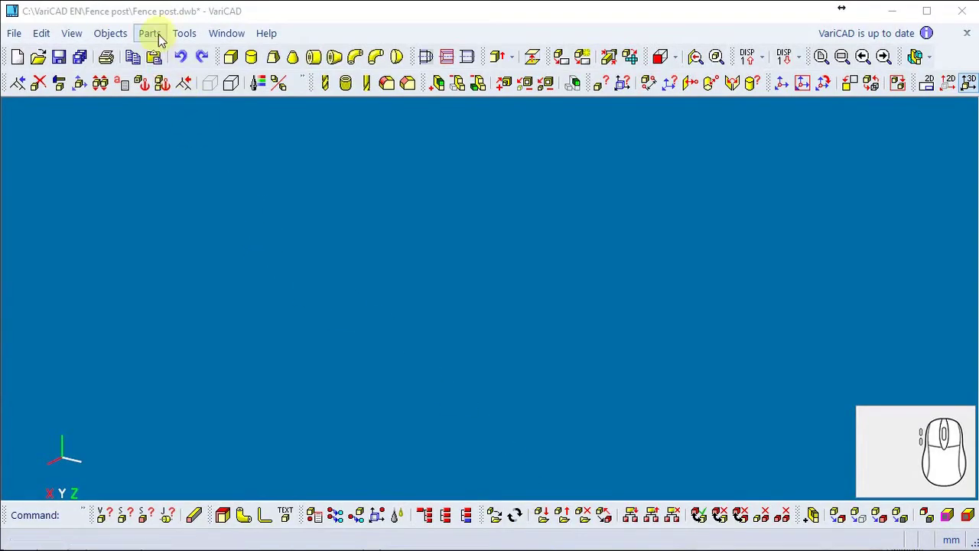
# Step: Insert a T30 rolled profile from the parts catalogue with its length set to the Height parameter
pyautogui.click(163, 39)
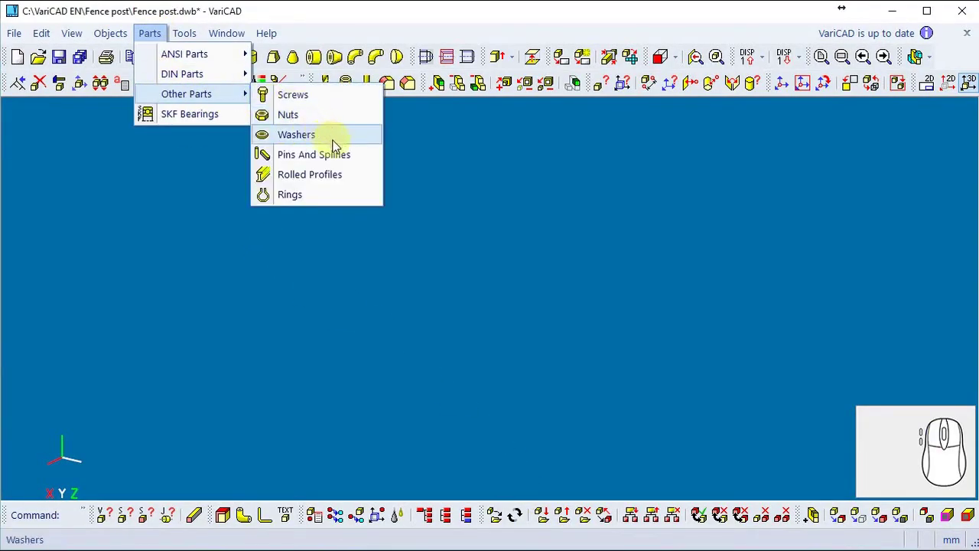
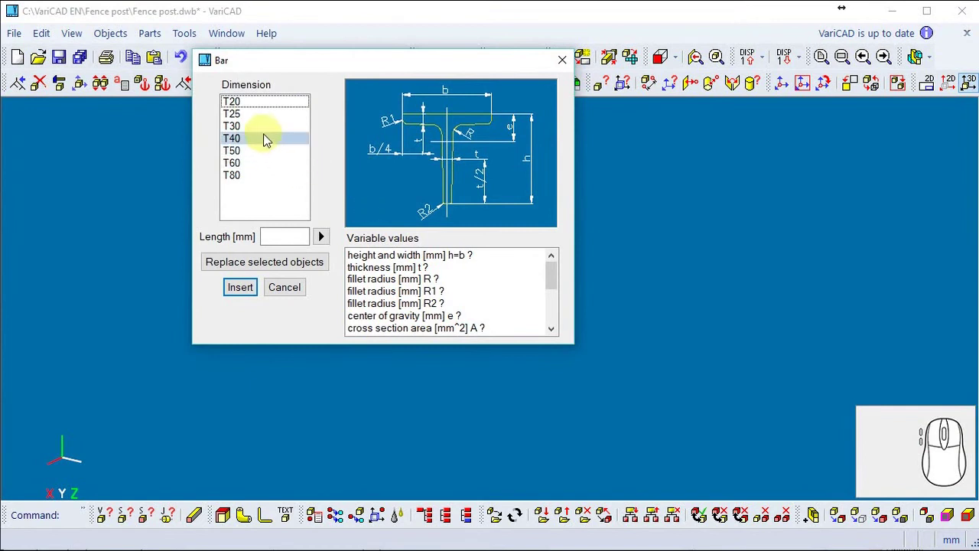
pyautogui.click(264, 133)
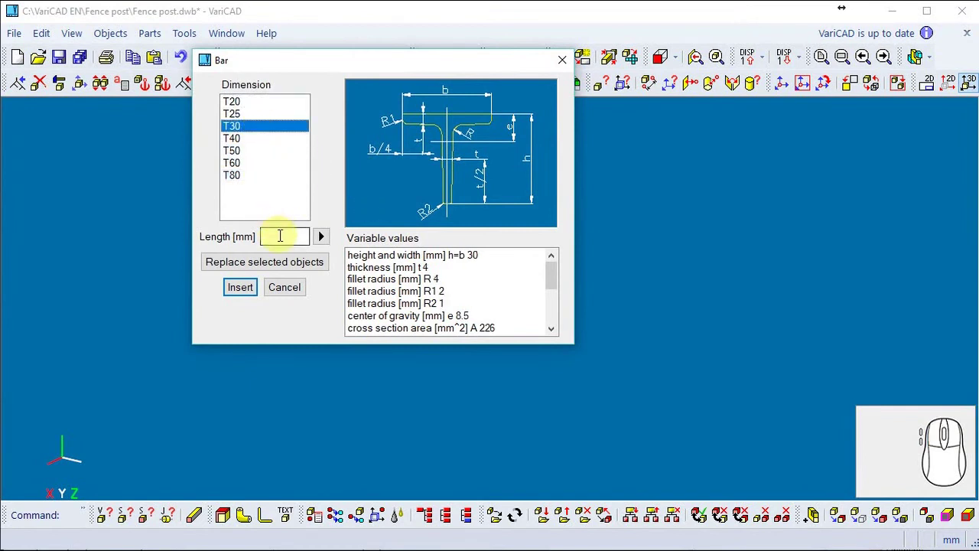
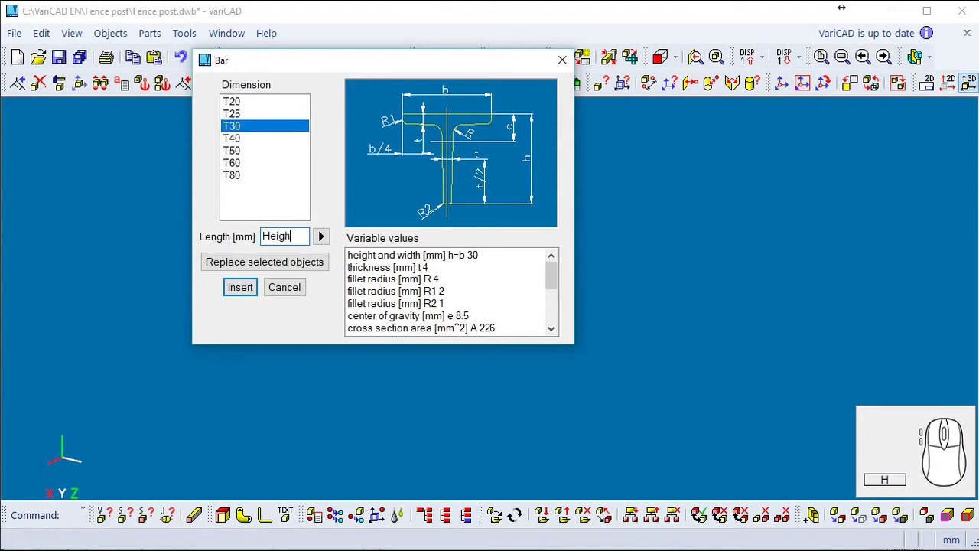
pyautogui.press('Return')
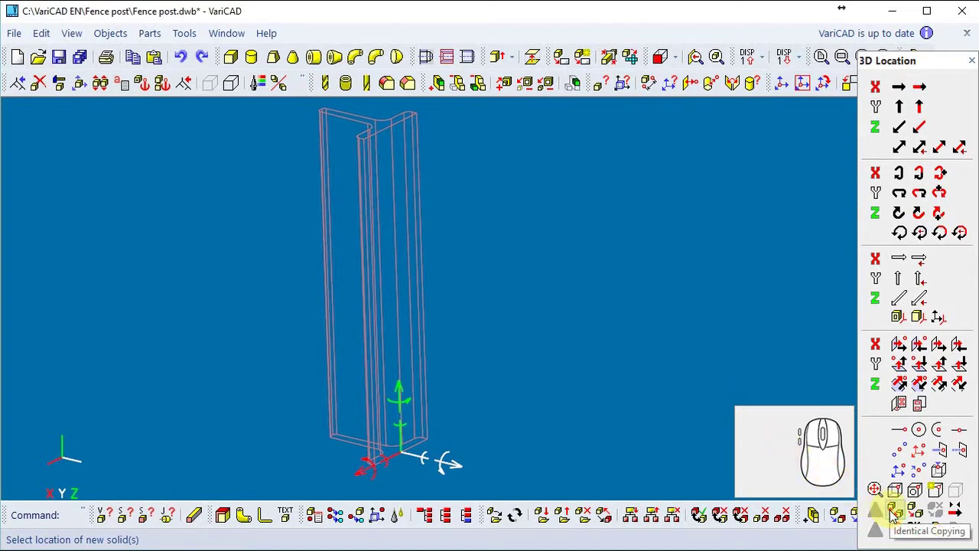
# Step: Accept the default 3D location so the T-bar appears as a shaded solid
pyautogui.click(894, 515)
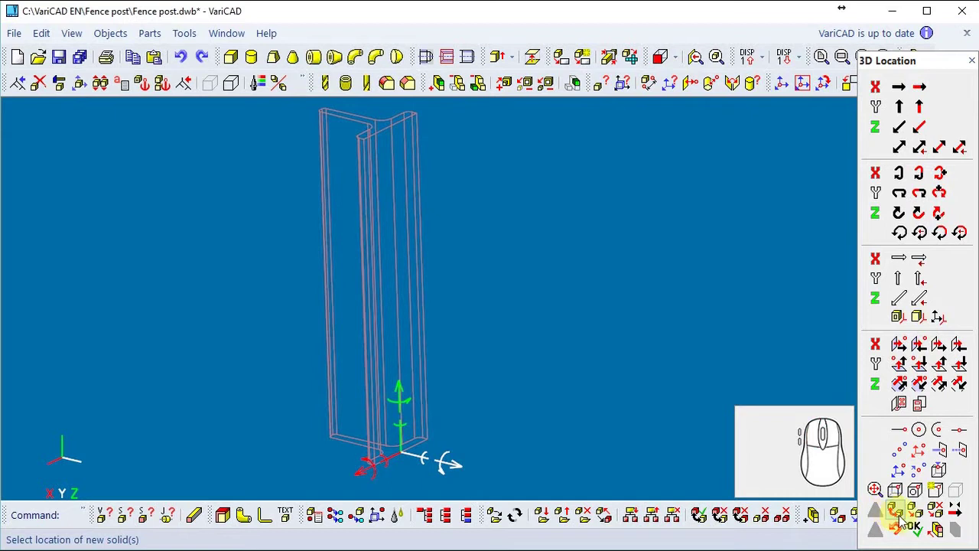
pyautogui.click(916, 533)
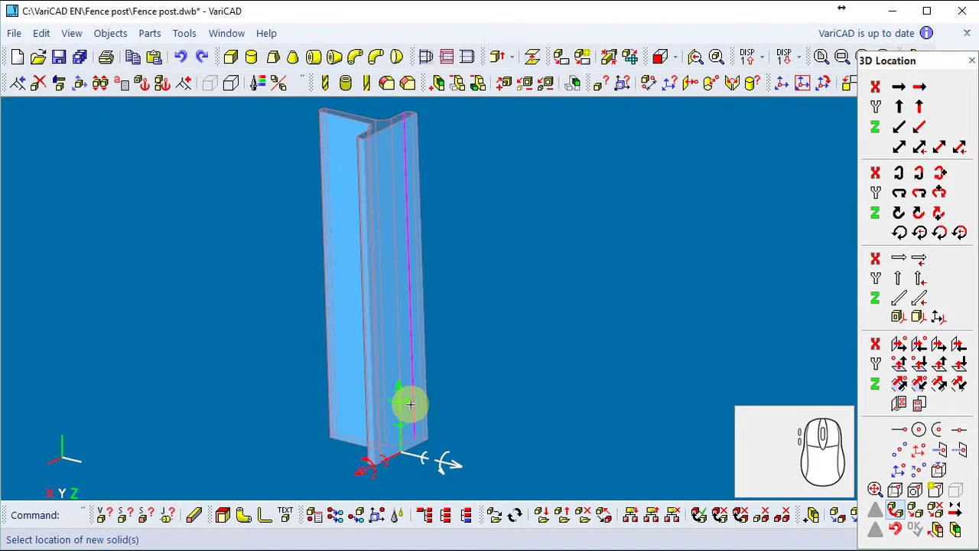
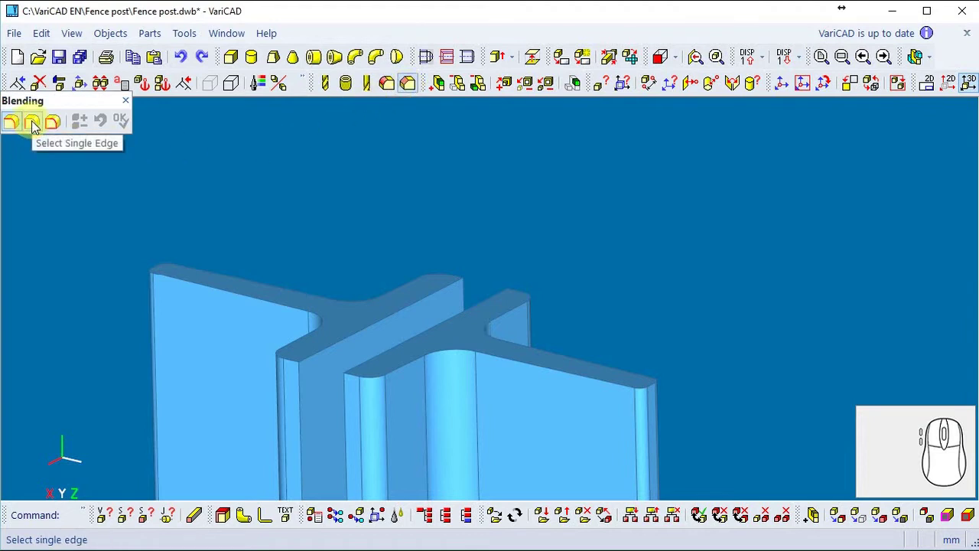
# Step: Chamfer the flange's outer top corner edges by 10 mm using single-edge selection
pyautogui.click(40, 127)
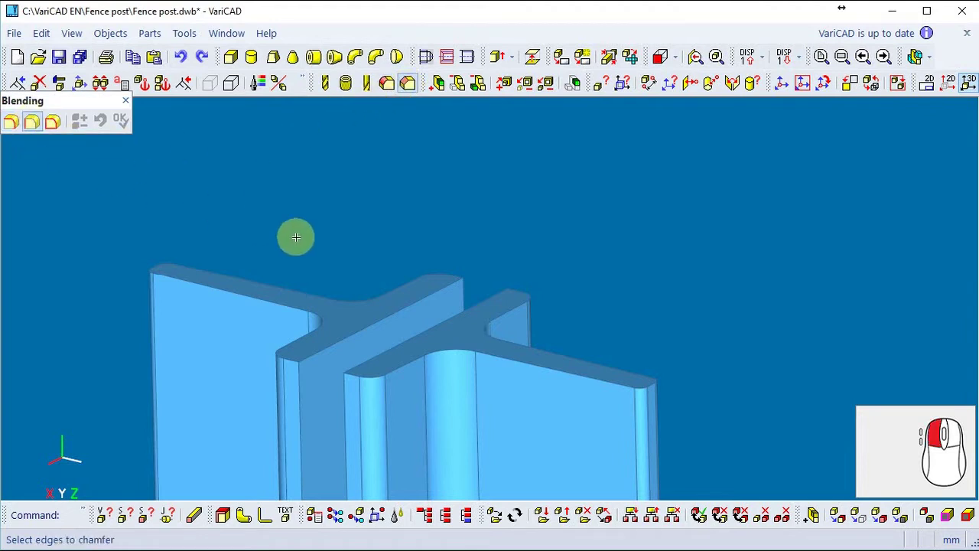
pyautogui.click(912, 53)
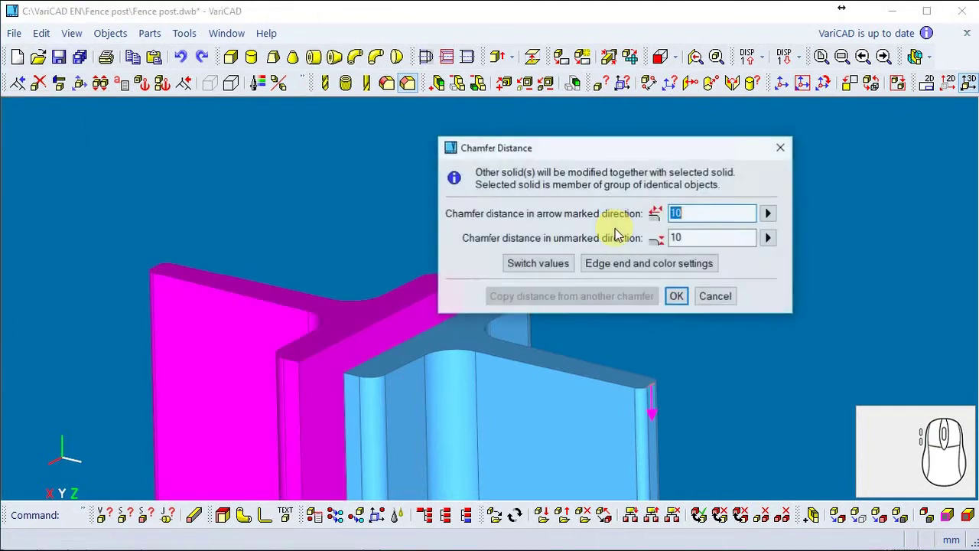
pyautogui.click(688, 299)
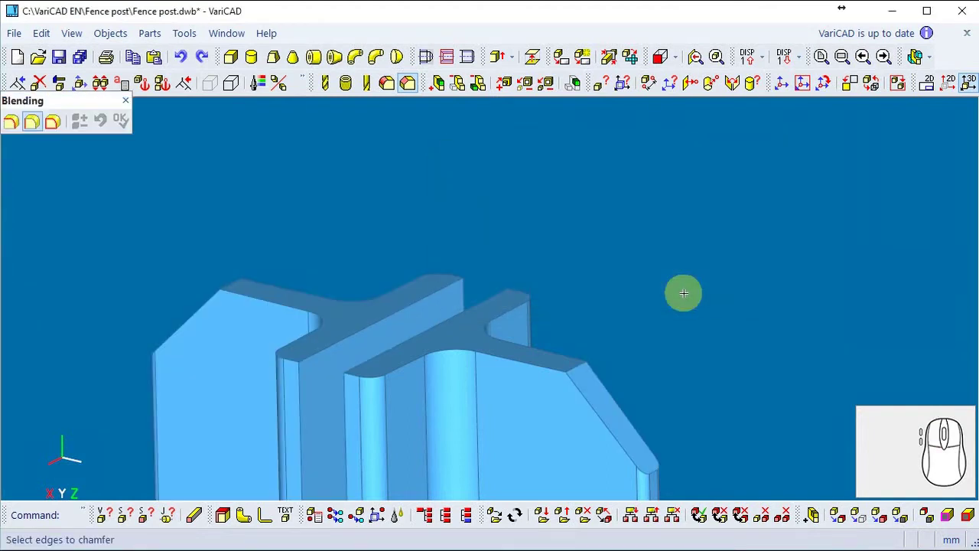
pyautogui.click(951, 100)
pyautogui.click(952, 90)
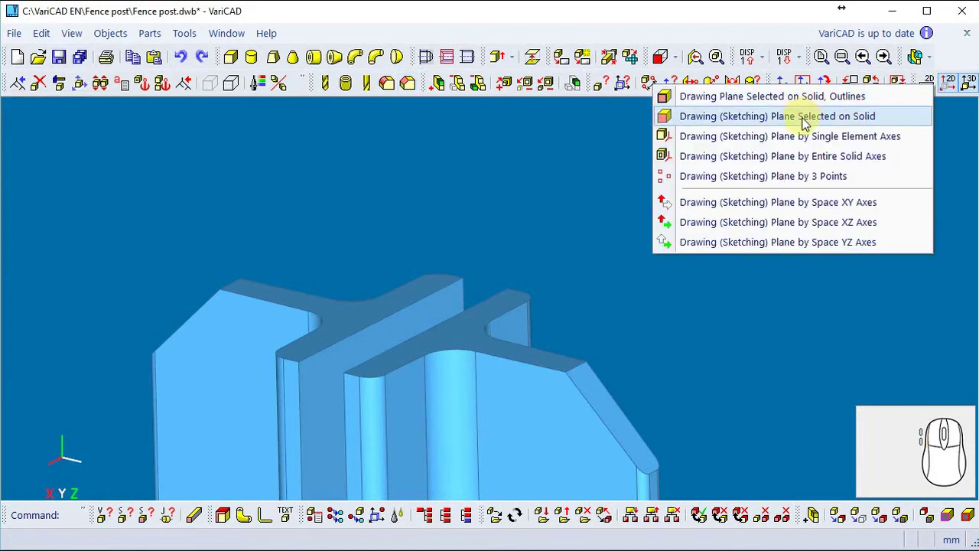
# Step: Sketch a 90 by 20 rectangle on the bar's top face using keyboard Dx Dy offsets
pyautogui.click(810, 124)
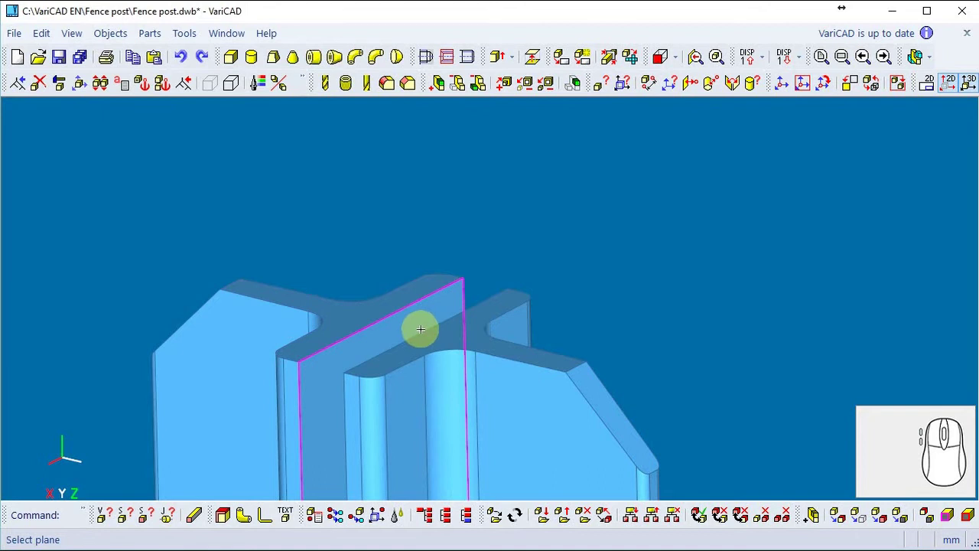
pyautogui.click(912, 54)
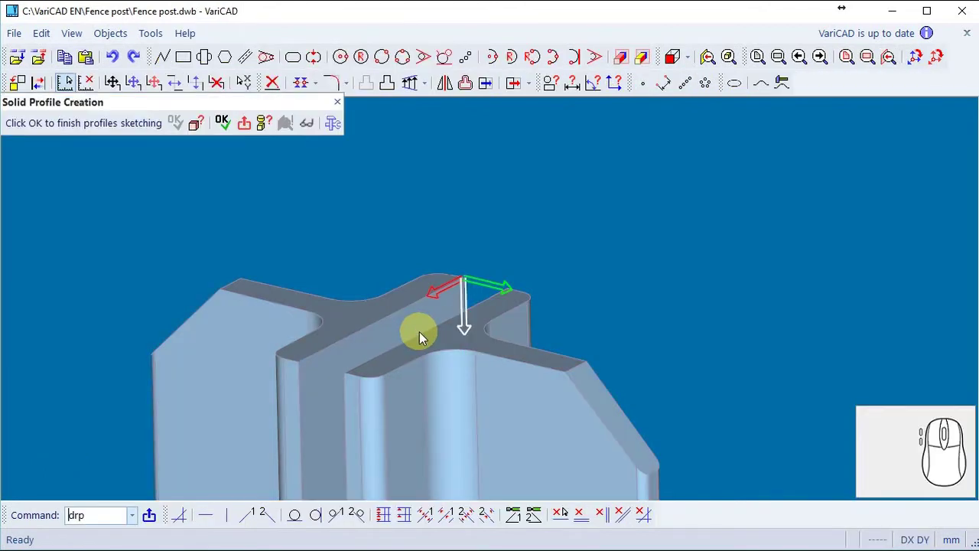
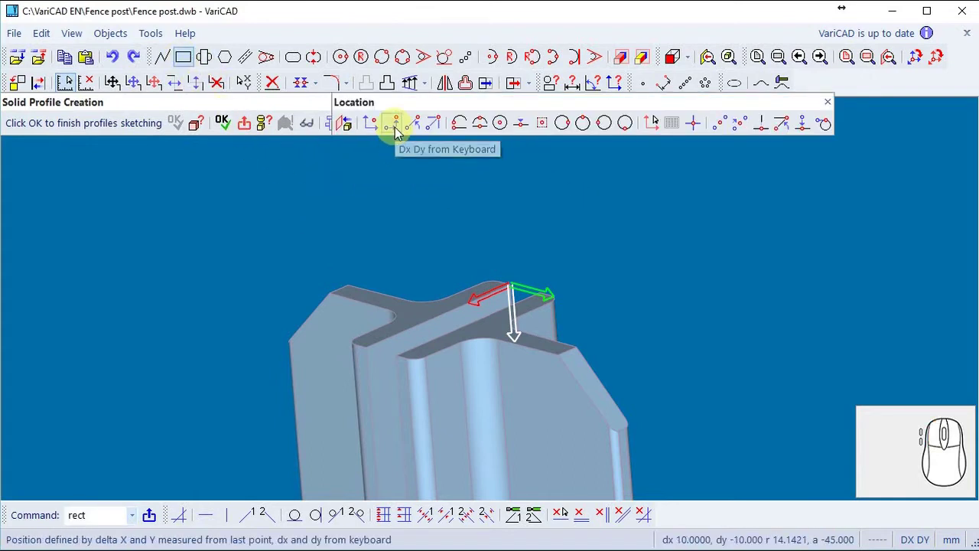
pyautogui.click(402, 134)
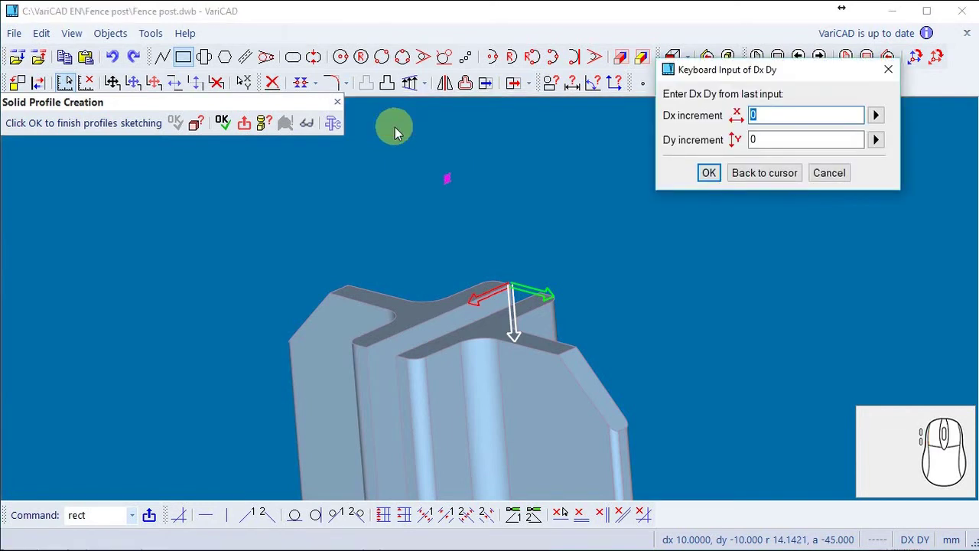
pyautogui.press('9')
pyautogui.press('0')
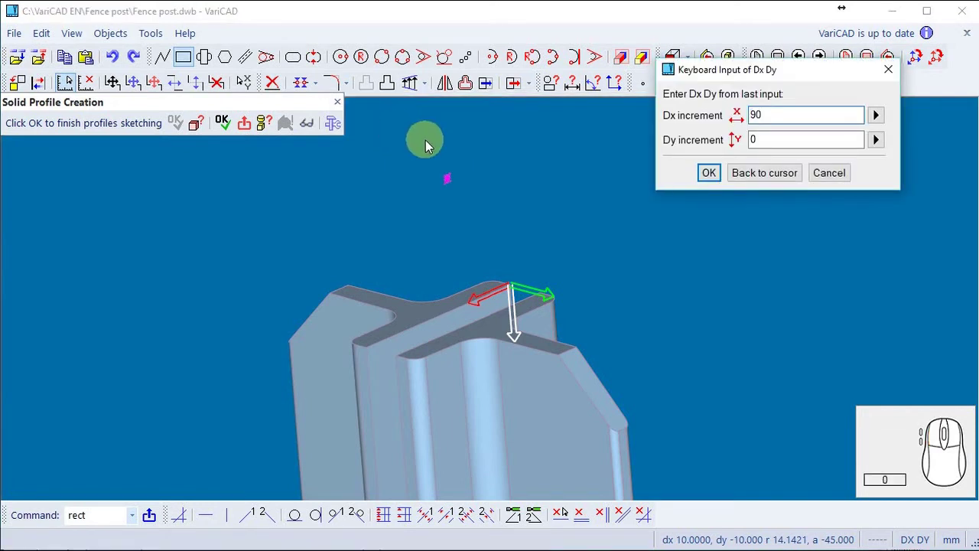
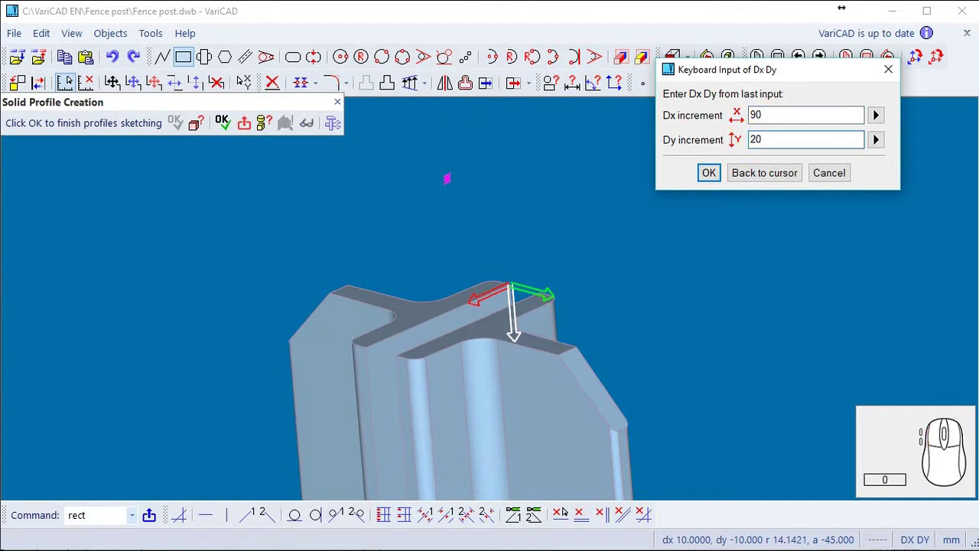
pyautogui.press('Return')
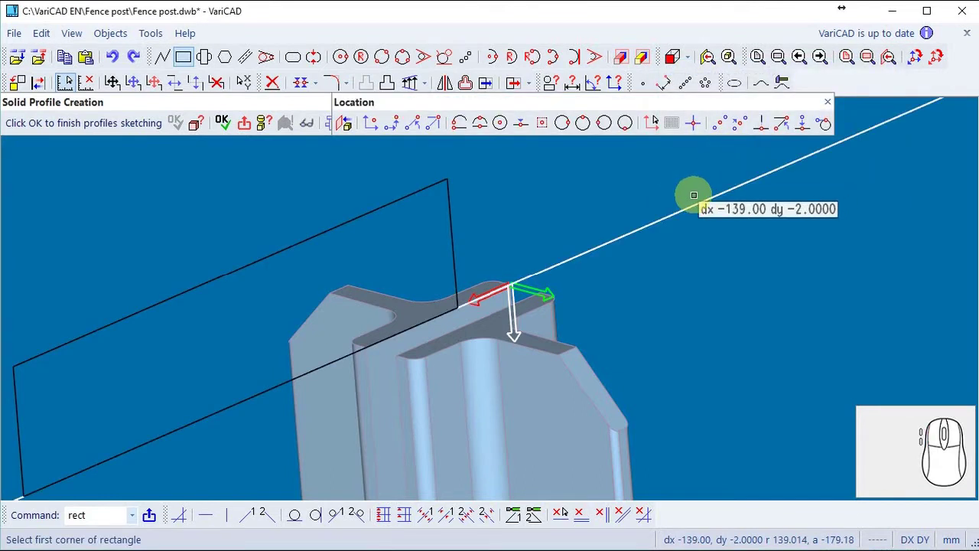
# Step: Dynamically drag the rectangle so it sits centred on the T-bar's top edge
pyautogui.rightClick(407, 203)
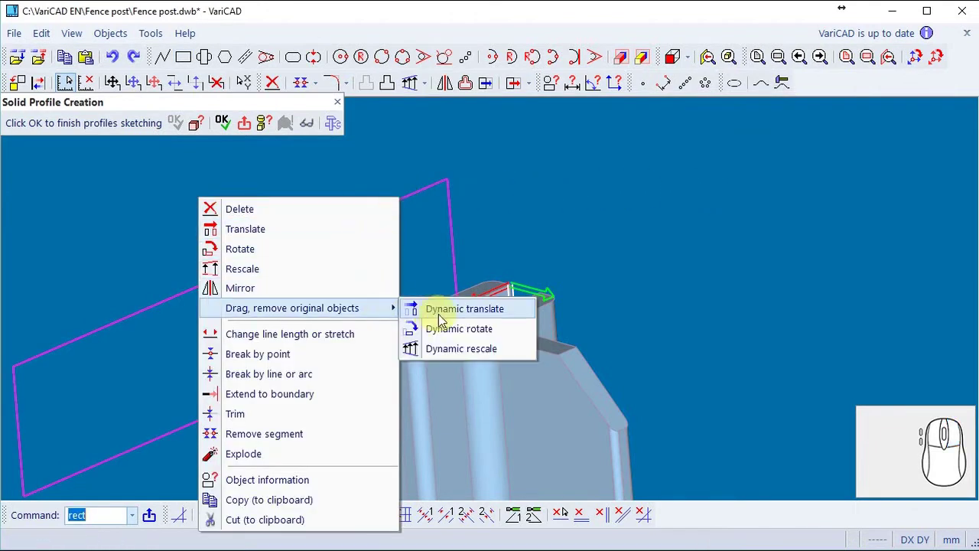
pyautogui.click(475, 314)
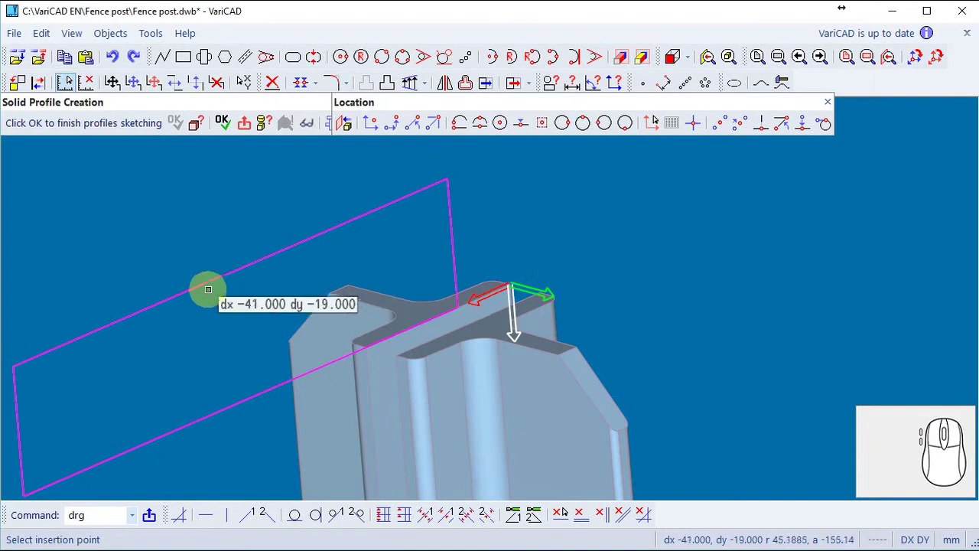
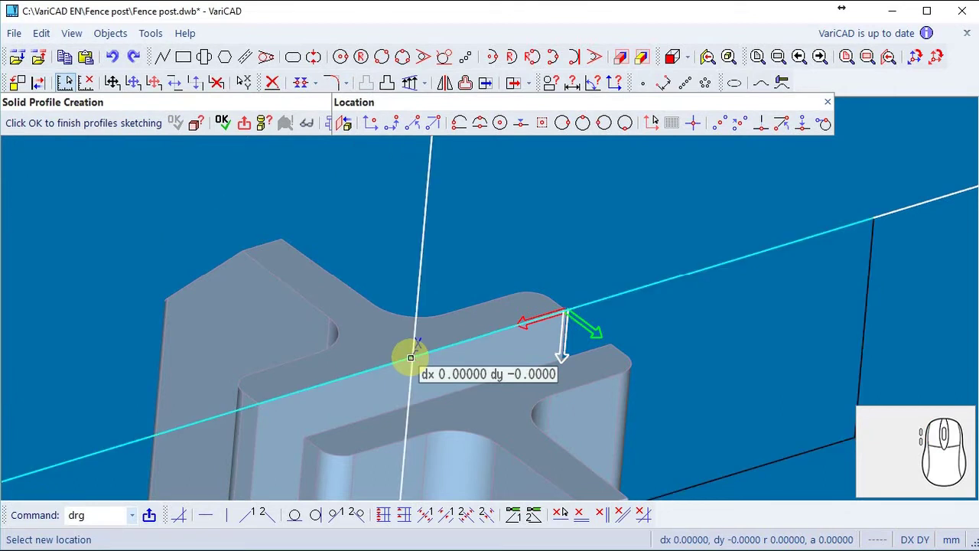
pyautogui.press('Escape')
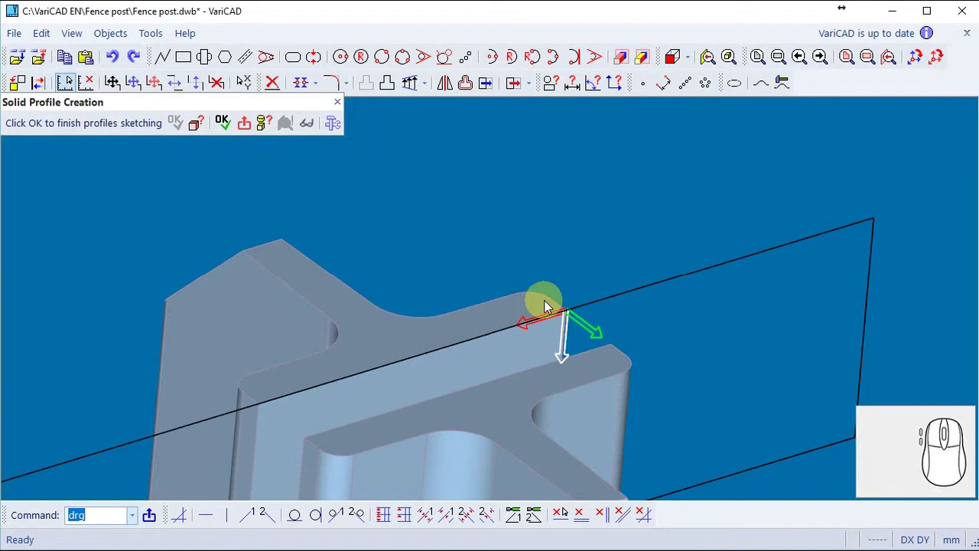
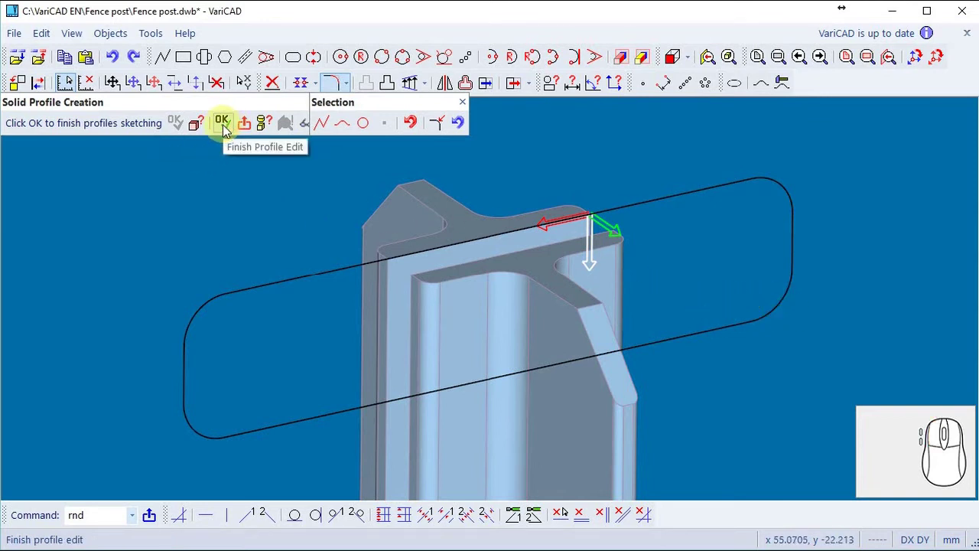
# Step: Finish the rounded profile and start extruding it into a solid plate
pyautogui.click(231, 131)
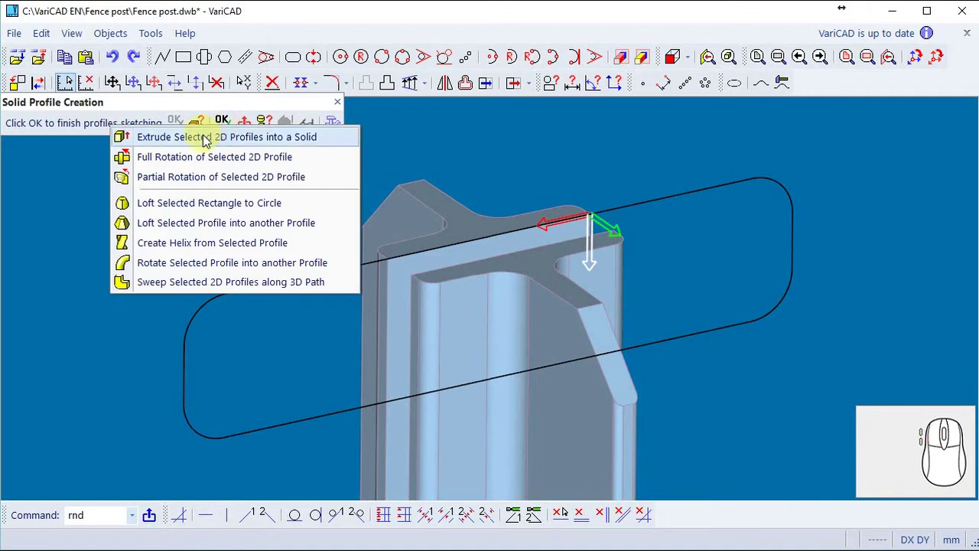
pyautogui.click(205, 143)
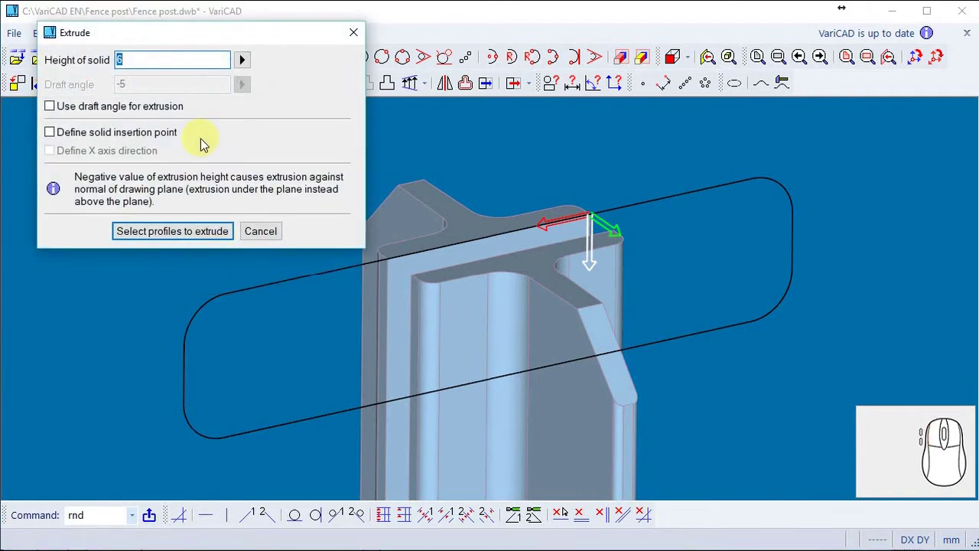
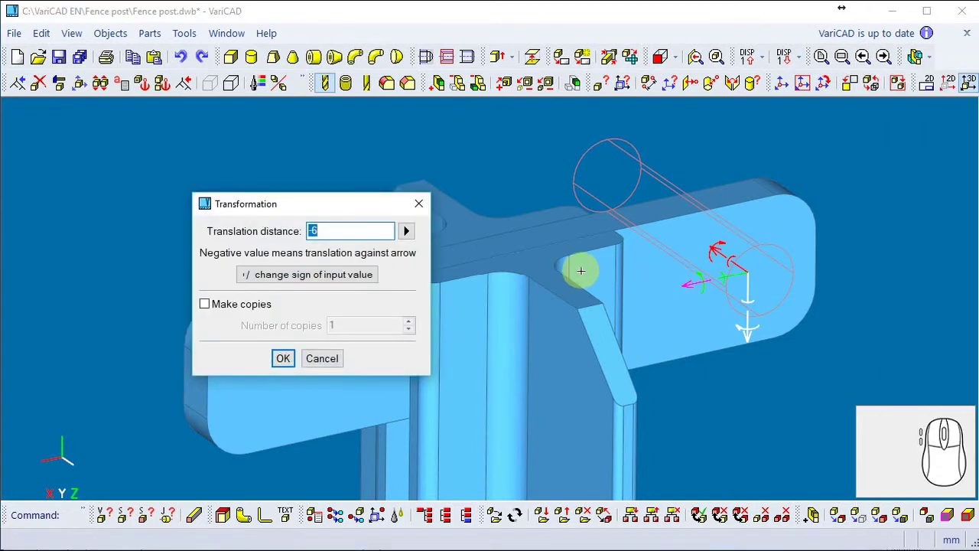
# Step: Translate the hole cylinder 70 mm so the plate gets a hole at each end
pyautogui.press('7')
pyautogui.press('0')
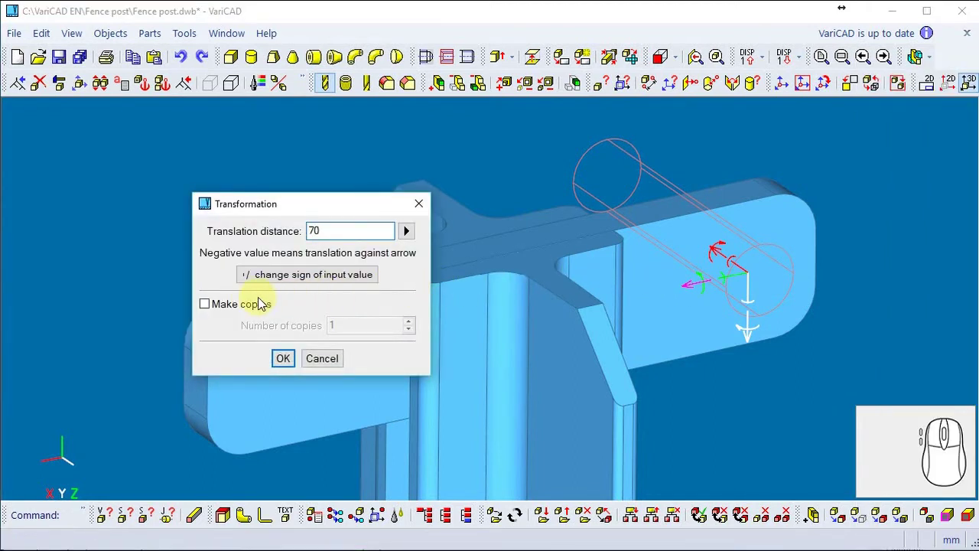
pyautogui.click(292, 362)
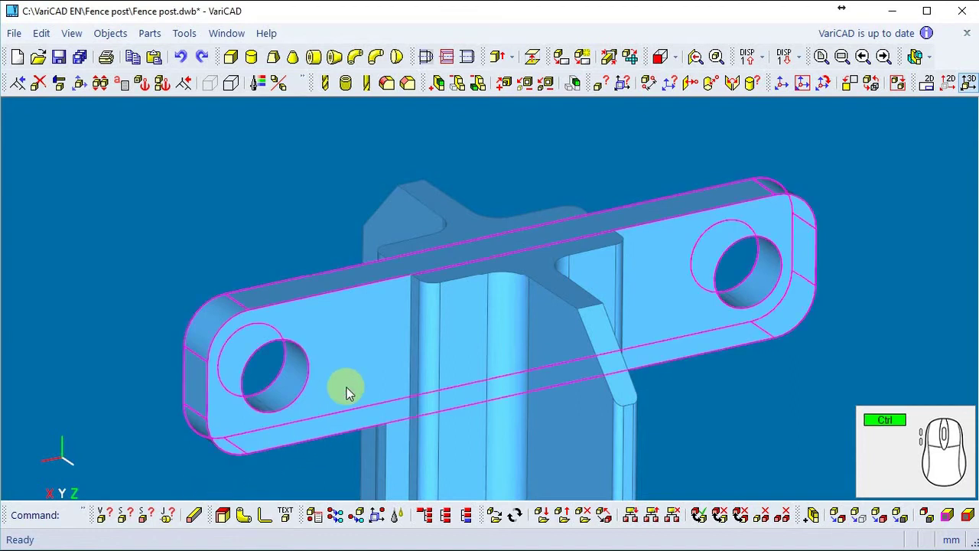
# Step: Reopen the plate's 2D profile via Edit shape and select its top edge for editing
pyautogui.rightClick(354, 393)
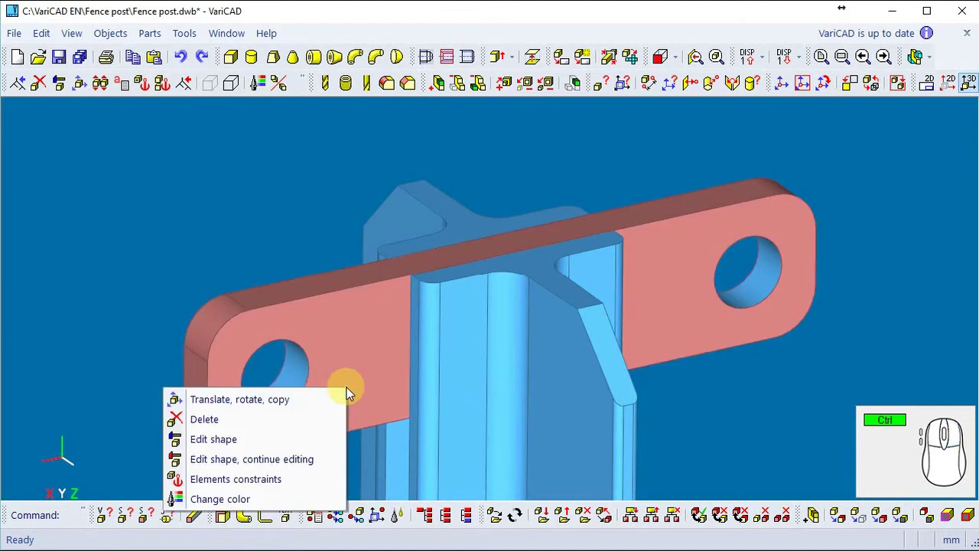
pyautogui.click(275, 445)
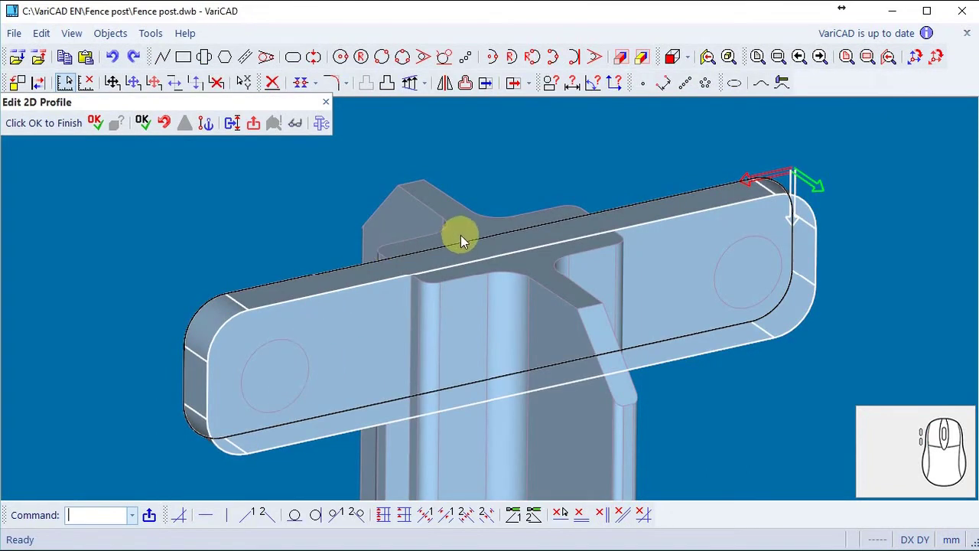
pyautogui.rightClick(504, 242)
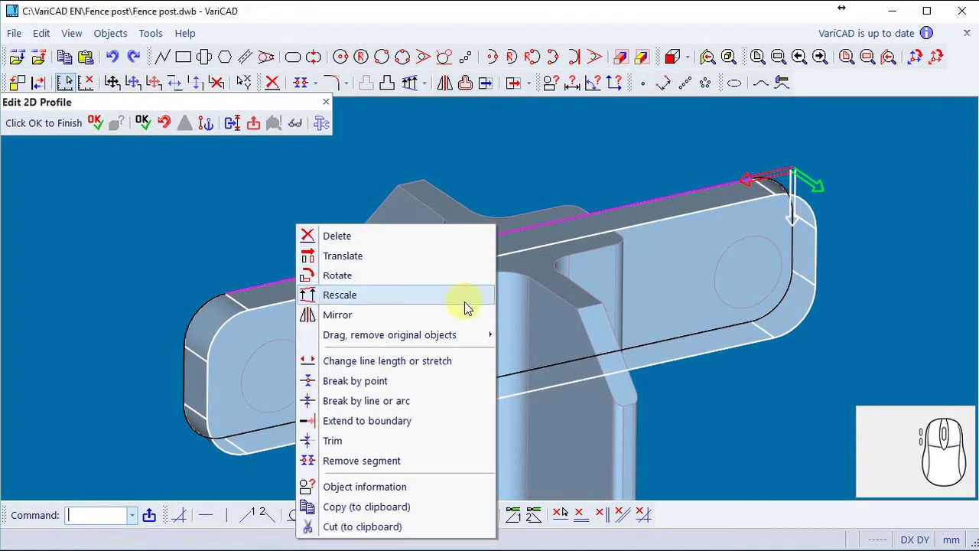
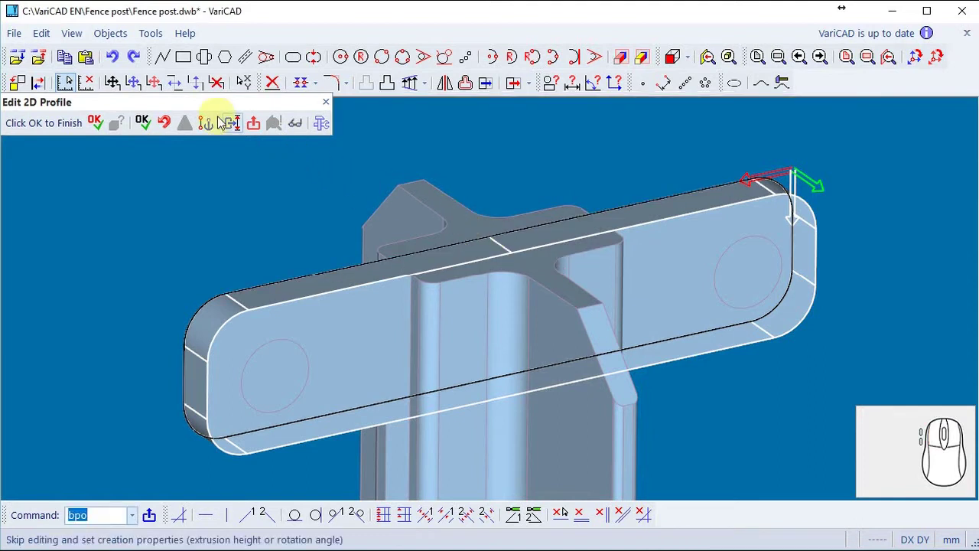
# Step: Draw the tab's three outline lines starting 10 mm from the edge endpoint
pyautogui.click(165, 63)
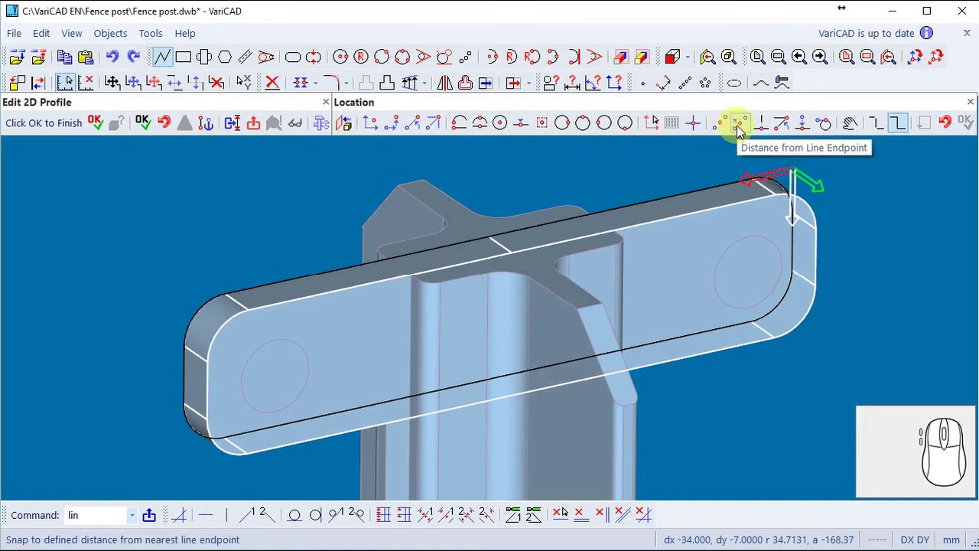
pyautogui.click(744, 132)
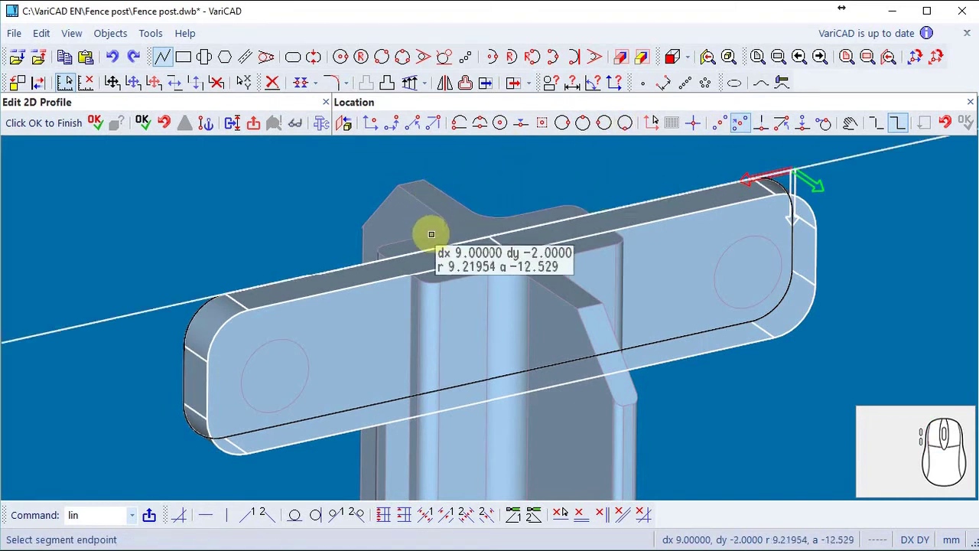
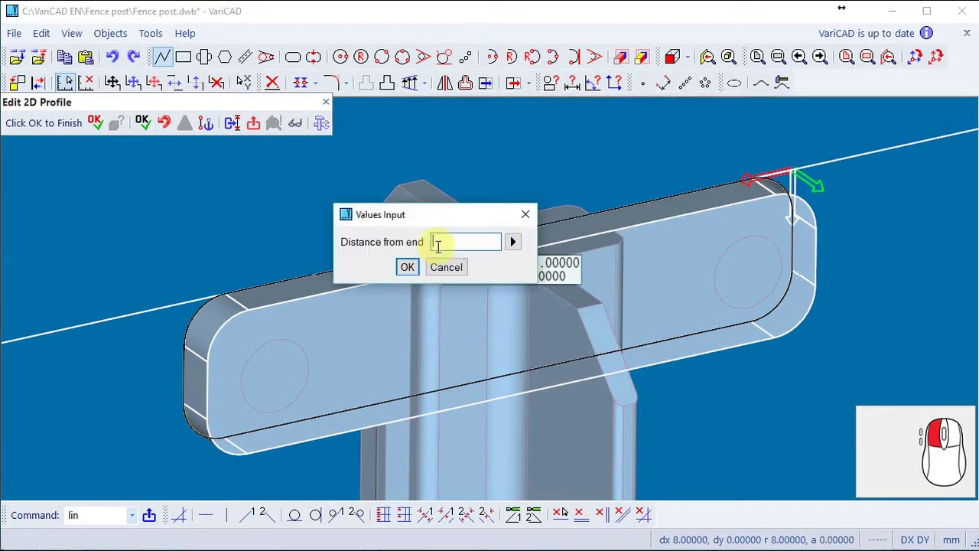
pyautogui.press('1')
pyautogui.press('0')
pyautogui.press('Return')
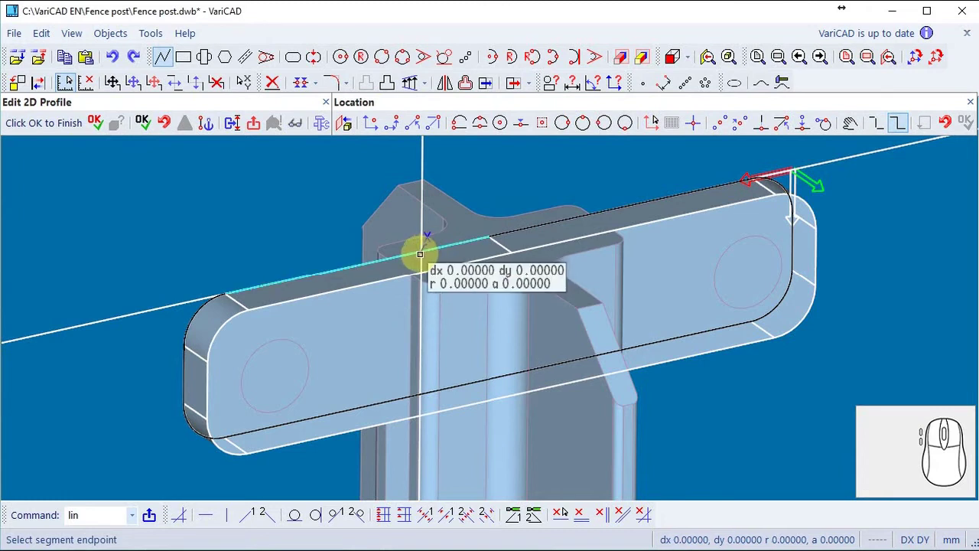
pyautogui.scroll(3)
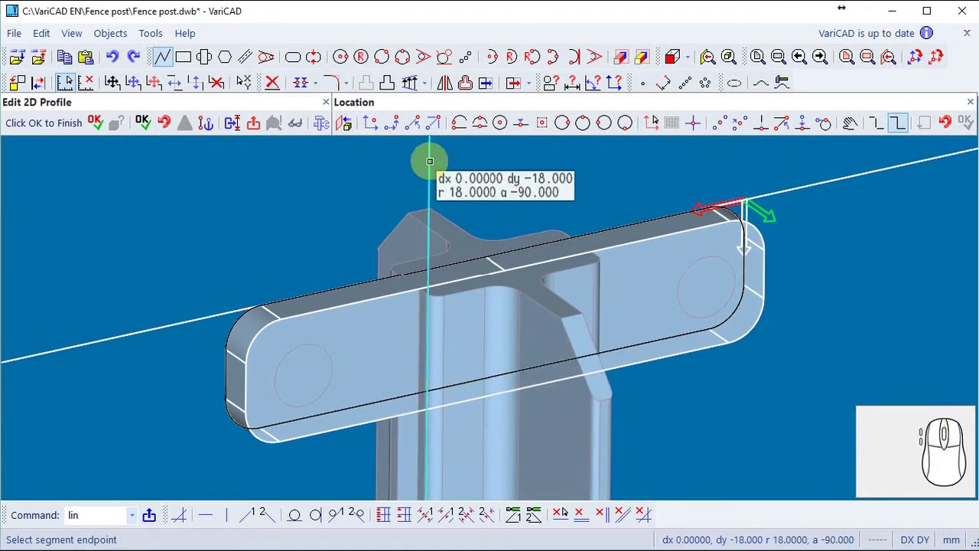
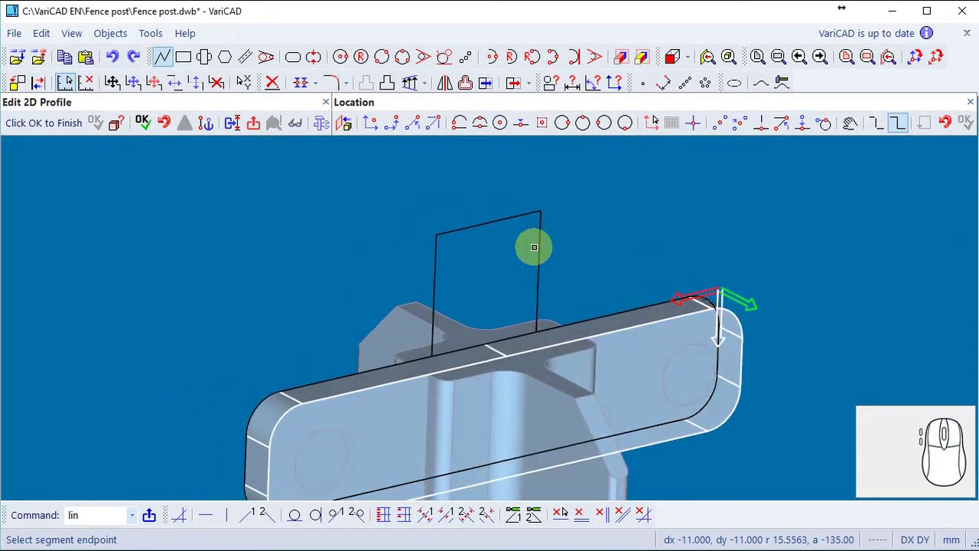
pyautogui.press('Escape')
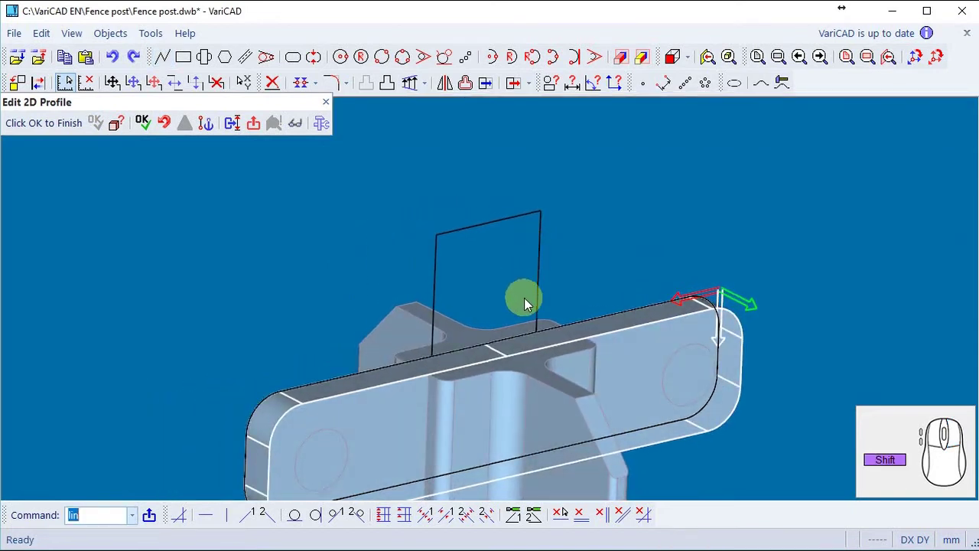
# Step: Fillet the tab's base corner with a 6 mm radius
pyautogui.click(549, 333)
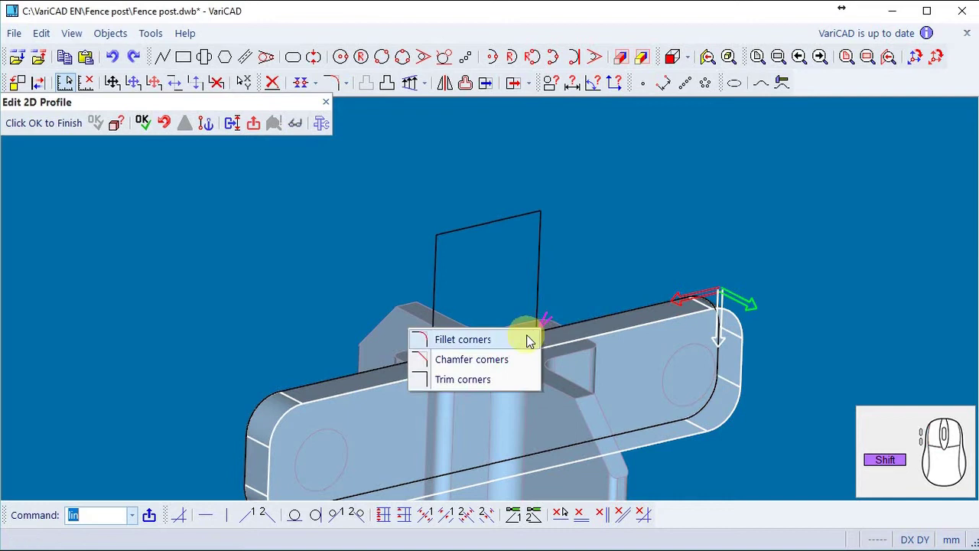
pyautogui.click(535, 341)
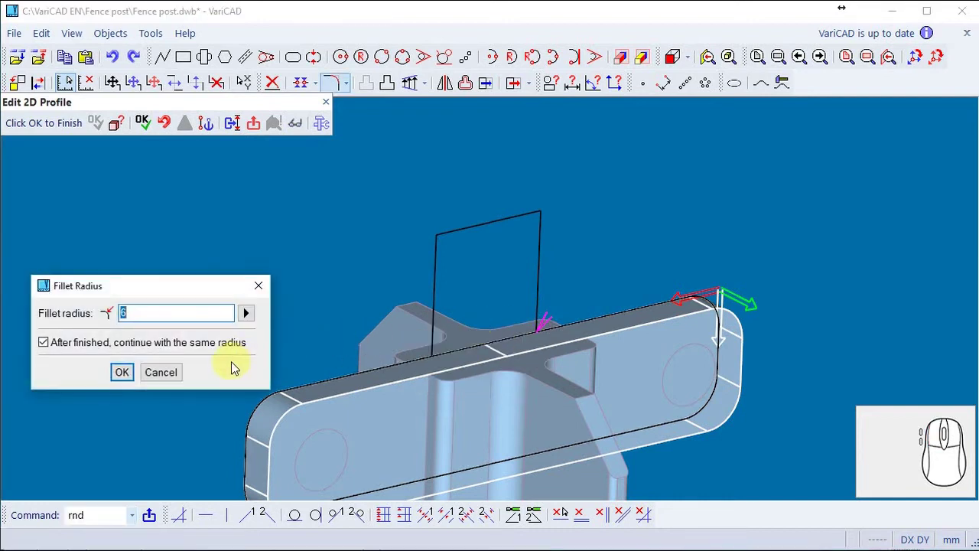
pyautogui.rightClick(239, 368)
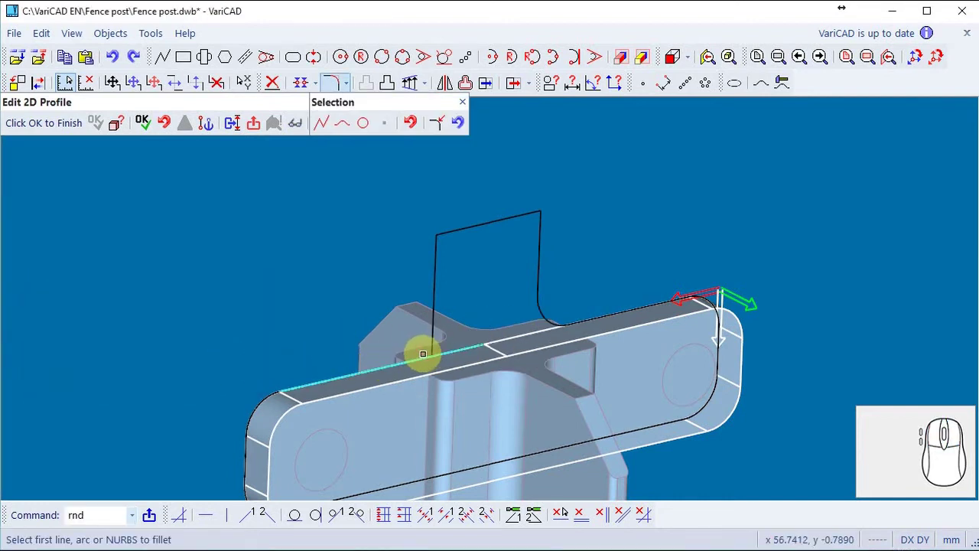
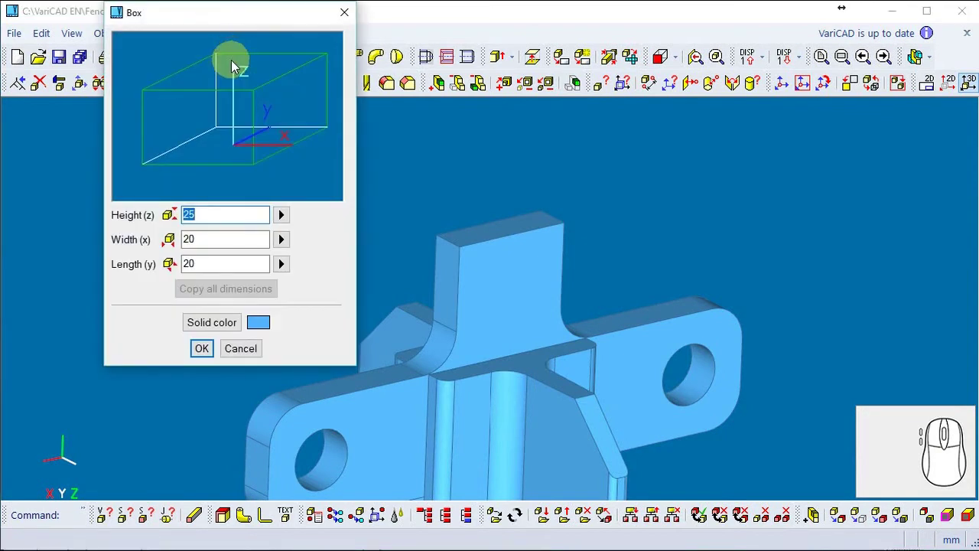
# Step: Accept the 25 × 20 × 20 box and snap it to the halfway point of the tab top
pyautogui.rightClick(238, 83)
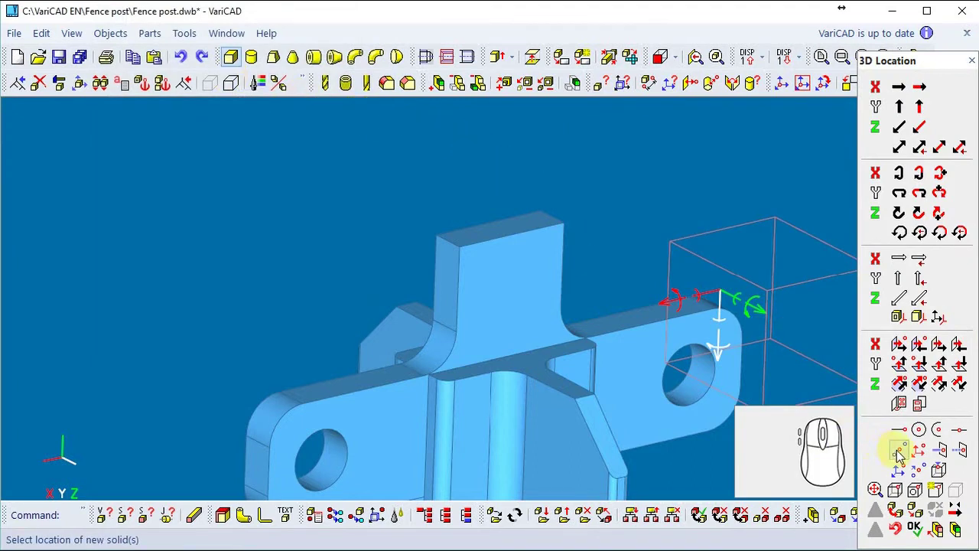
pyautogui.click(903, 457)
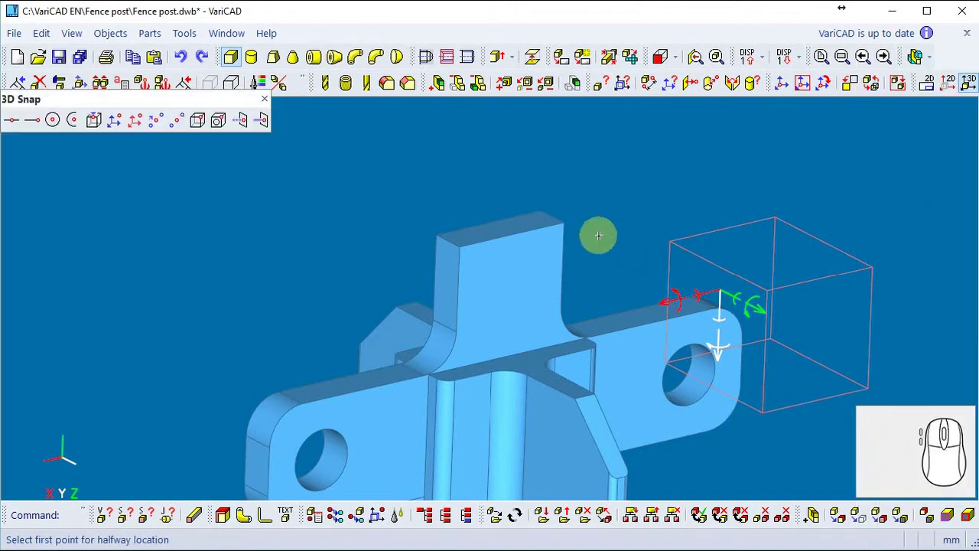
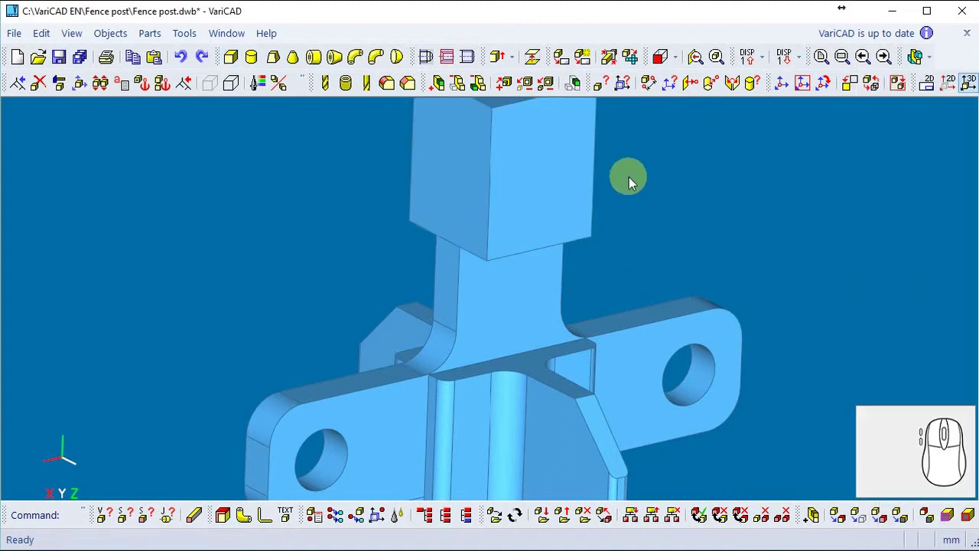
# Step: Fillet the selected lower edges of the box on the tab into rounded corners
pyautogui.moveTo(637, 183); pyautogui.dragTo(649, 314)
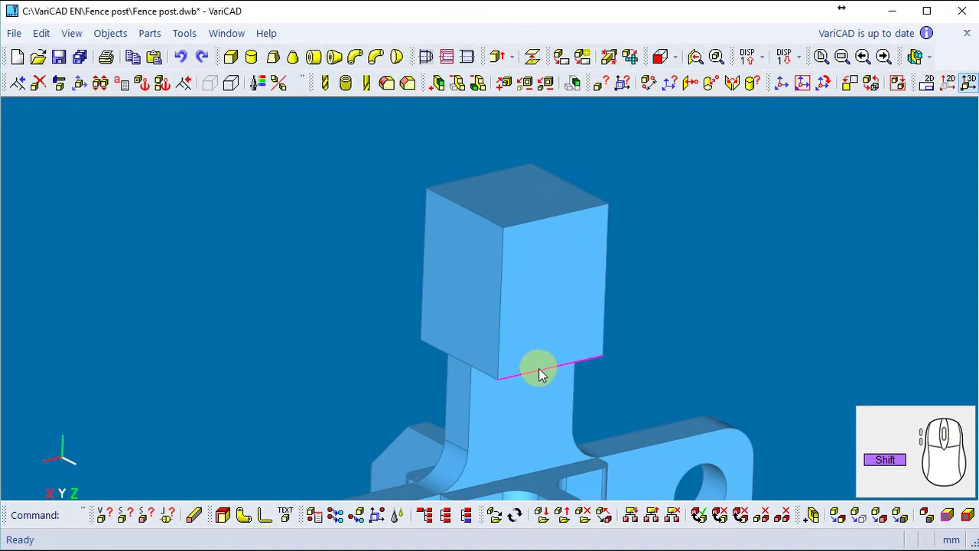
pyautogui.click(484, 219)
pyautogui.click(584, 194)
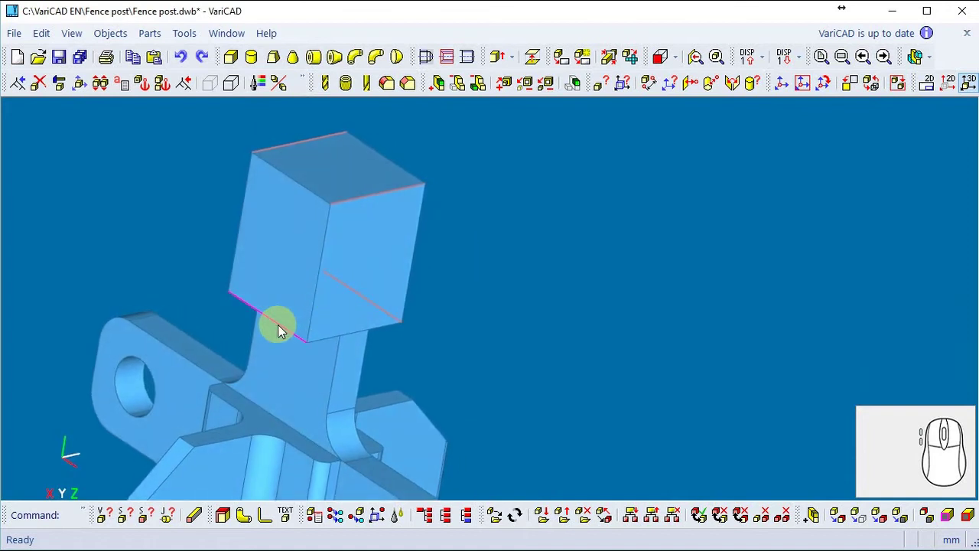
pyautogui.click(285, 331)
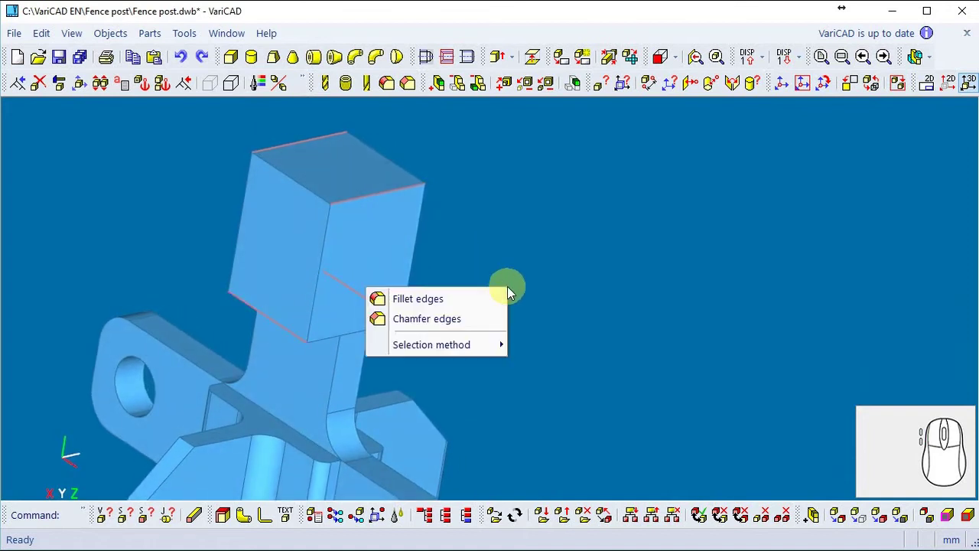
pyautogui.click(490, 305)
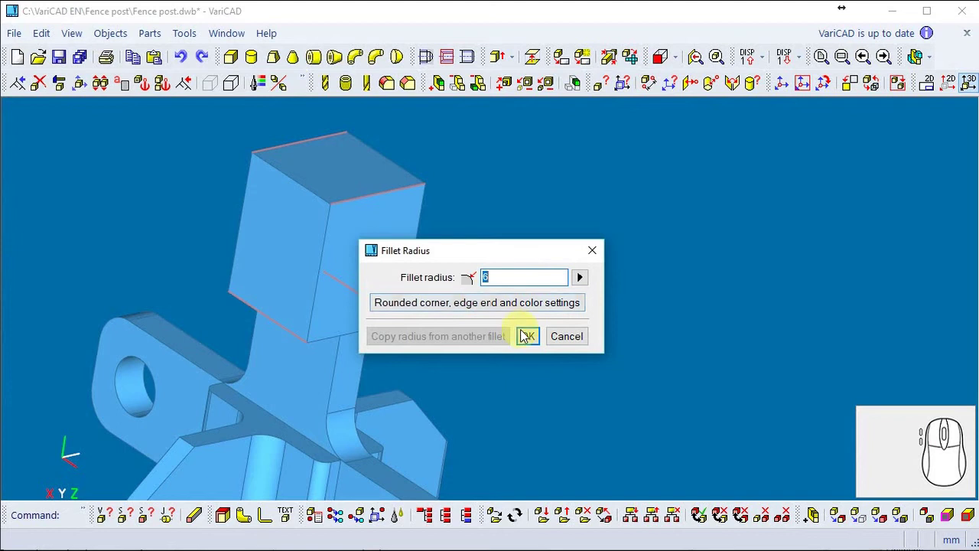
pyautogui.click(536, 343)
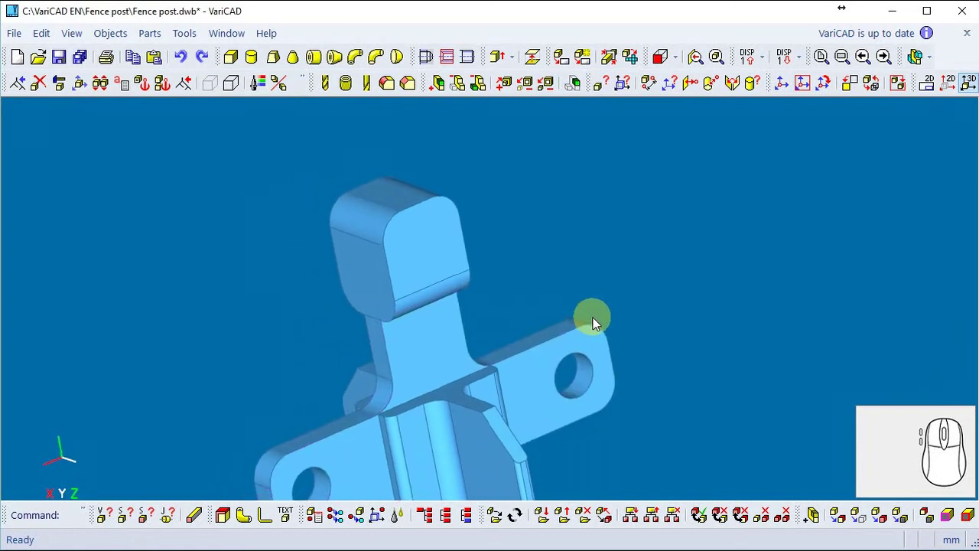
# Step: Shell the top block from its picked face to 3 mm walls, removing the original
pyautogui.click(792, 93)
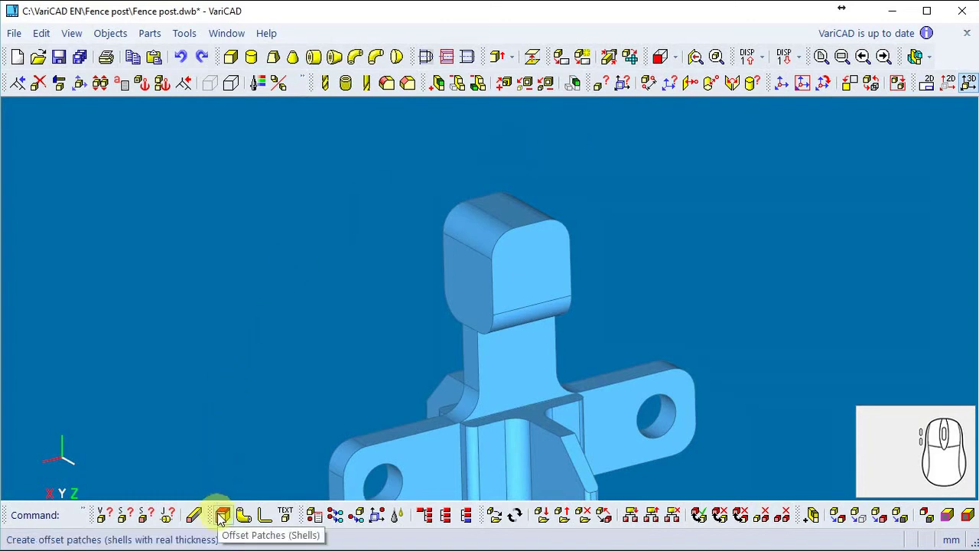
pyautogui.click(226, 519)
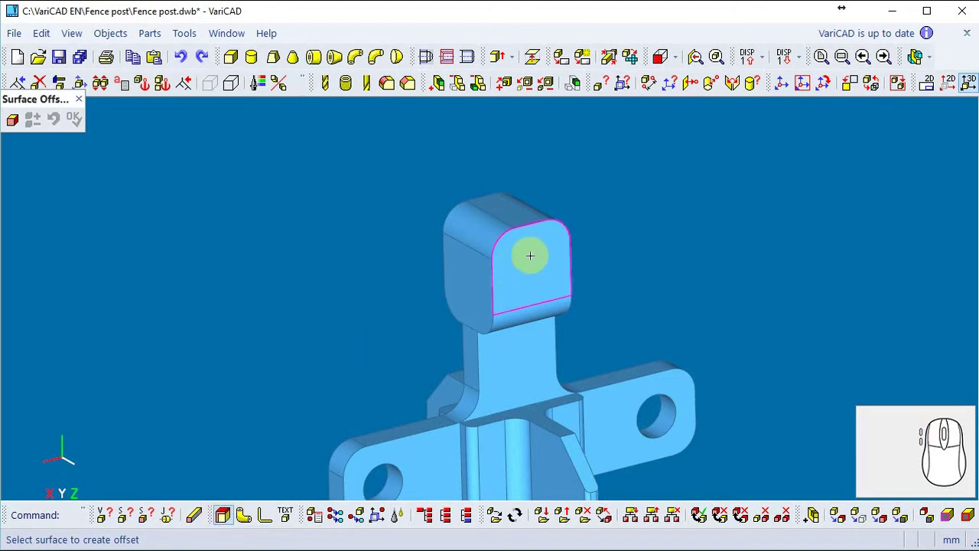
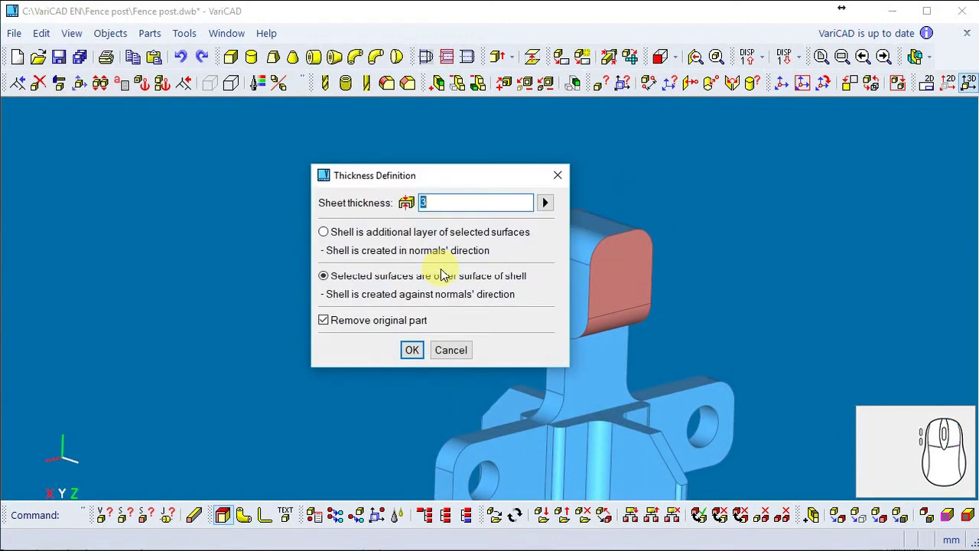
pyautogui.click(413, 356)
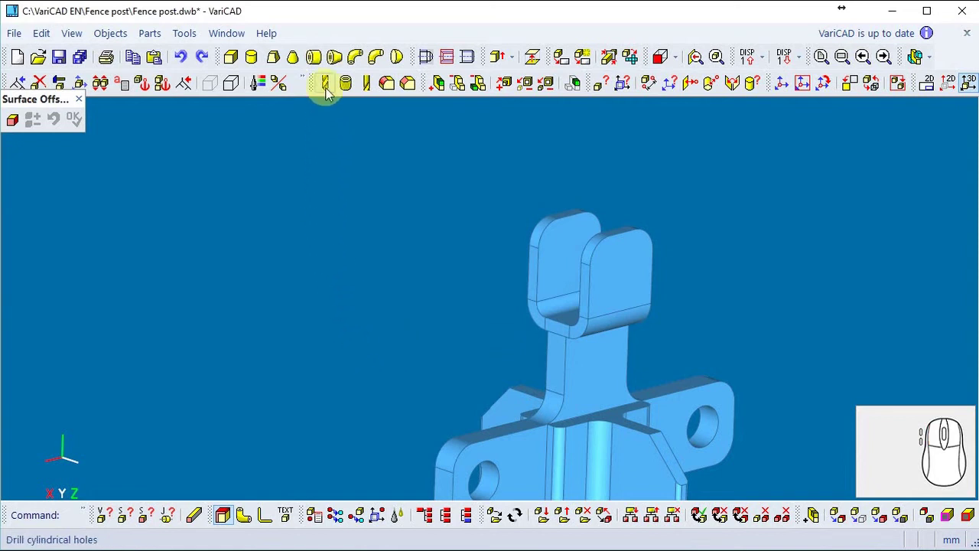
# Step: Drill a 10 mm diameter, 36 mm deep cylindrical hole through the fork's prongs
pyautogui.click(333, 93)
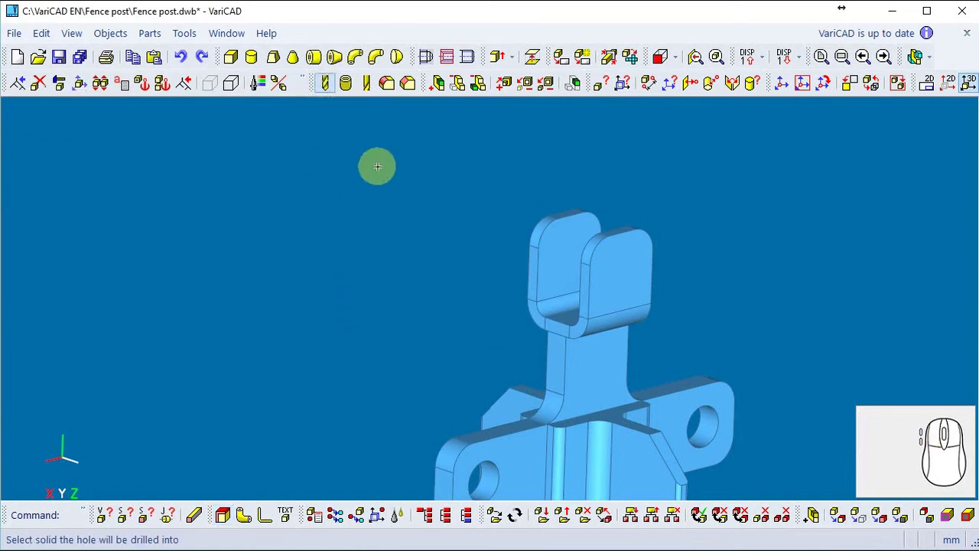
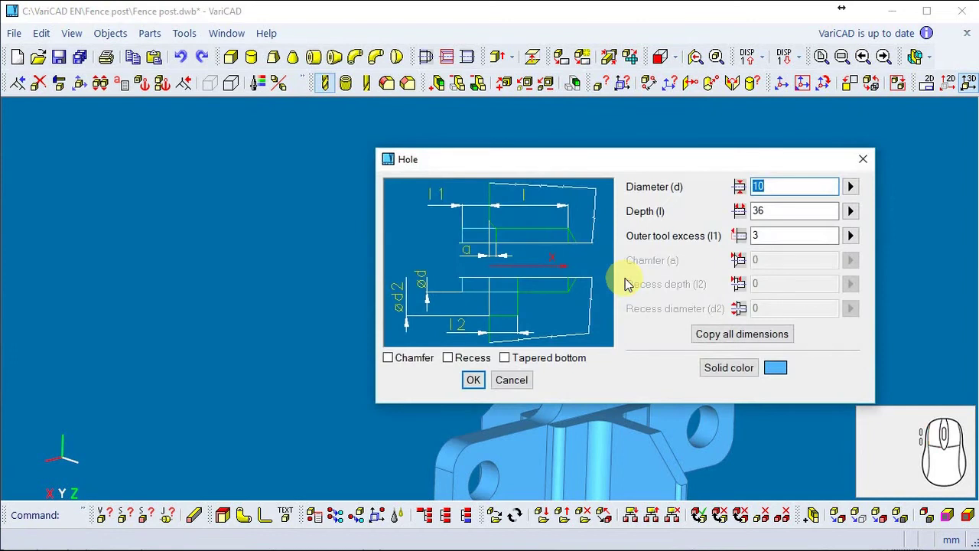
pyautogui.rightClick(630, 283)
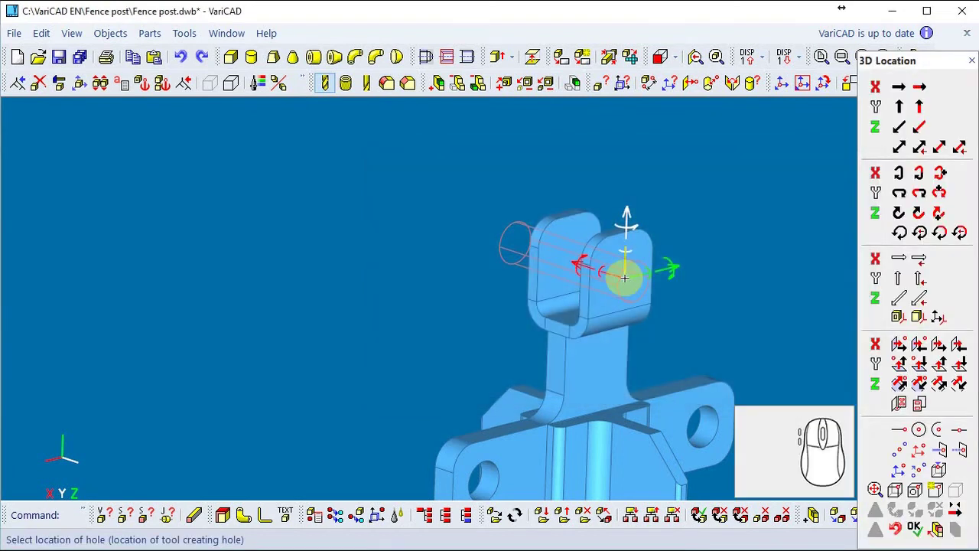
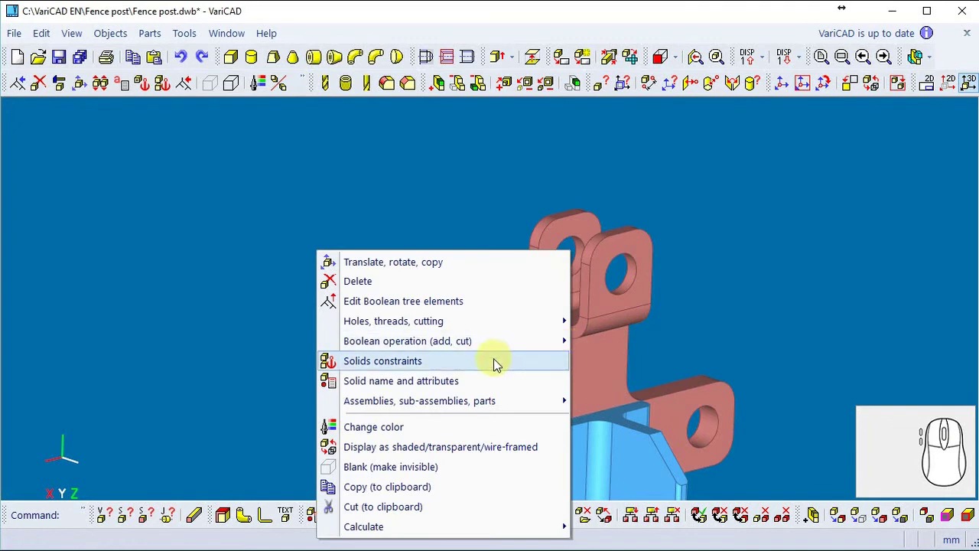
# Step: Set up Solids Constraints between the post's solids
pyautogui.click(497, 365)
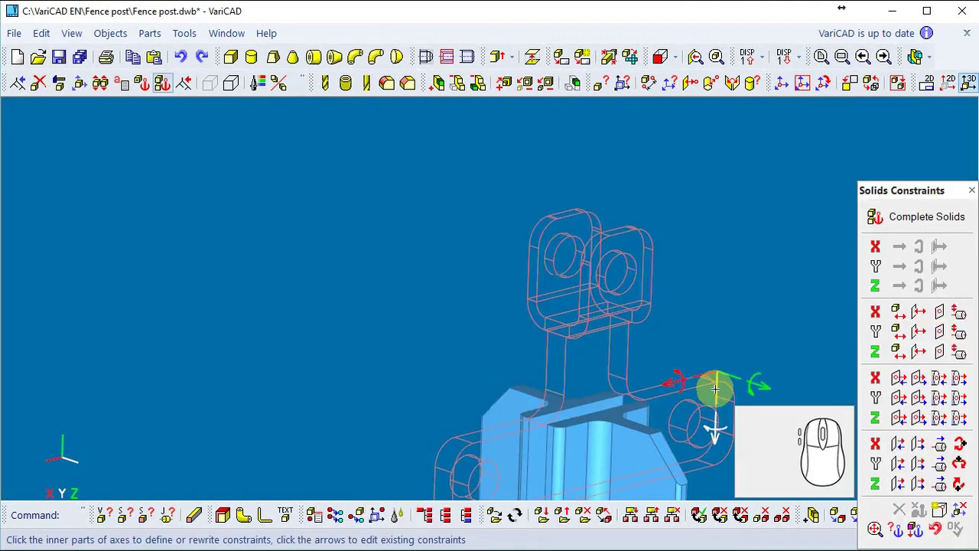
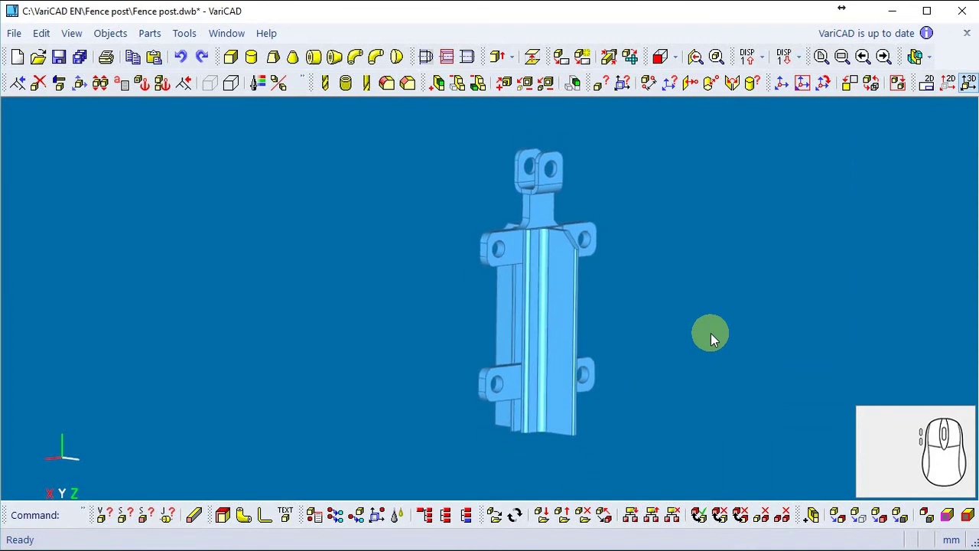
# Step: Insert the base plate from file and place it midway between two points under the post
pyautogui.click(19, 43)
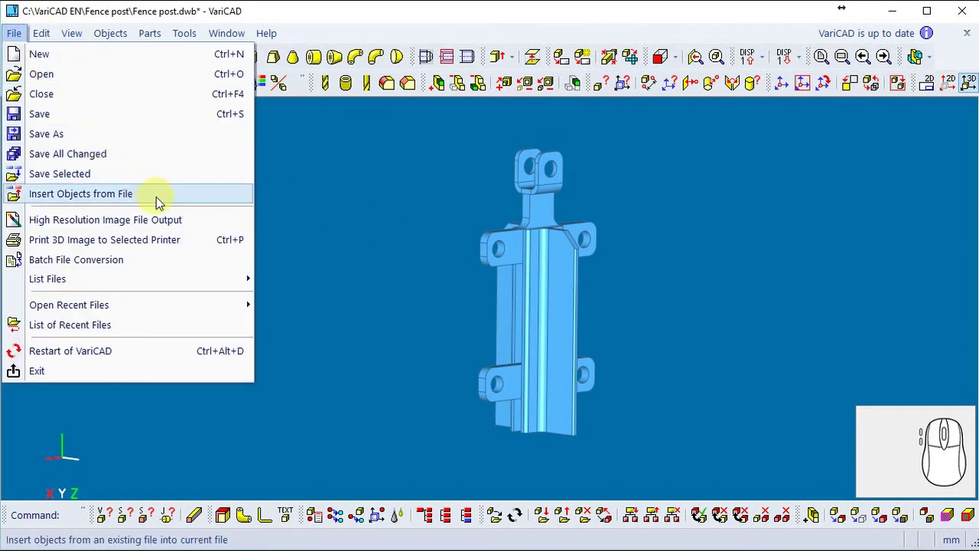
pyautogui.moveTo(164, 203); pyautogui.dragTo(133, 98)
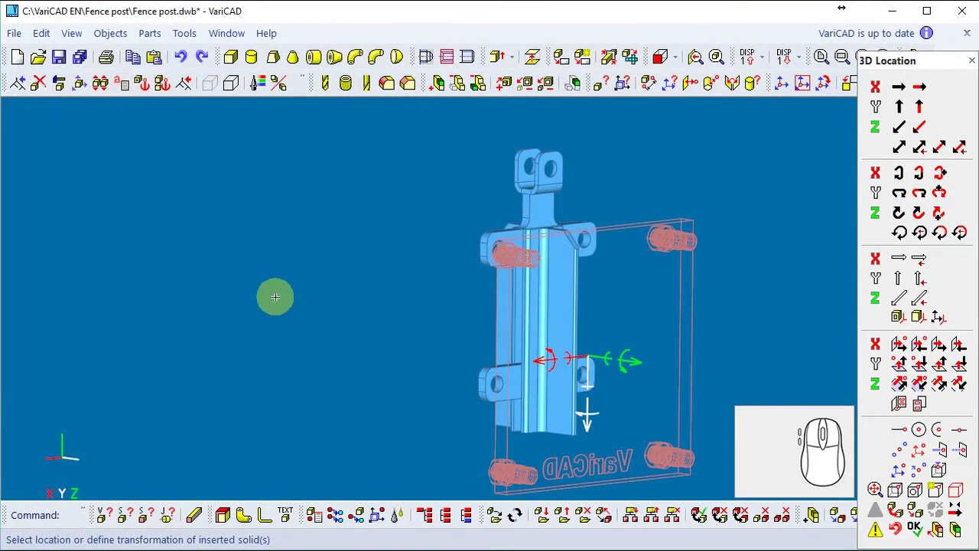
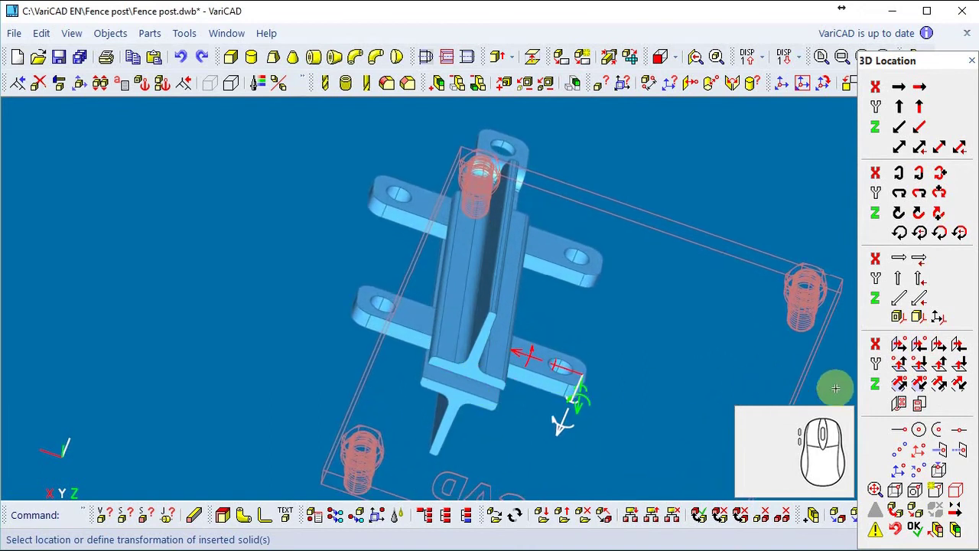
pyautogui.click(907, 454)
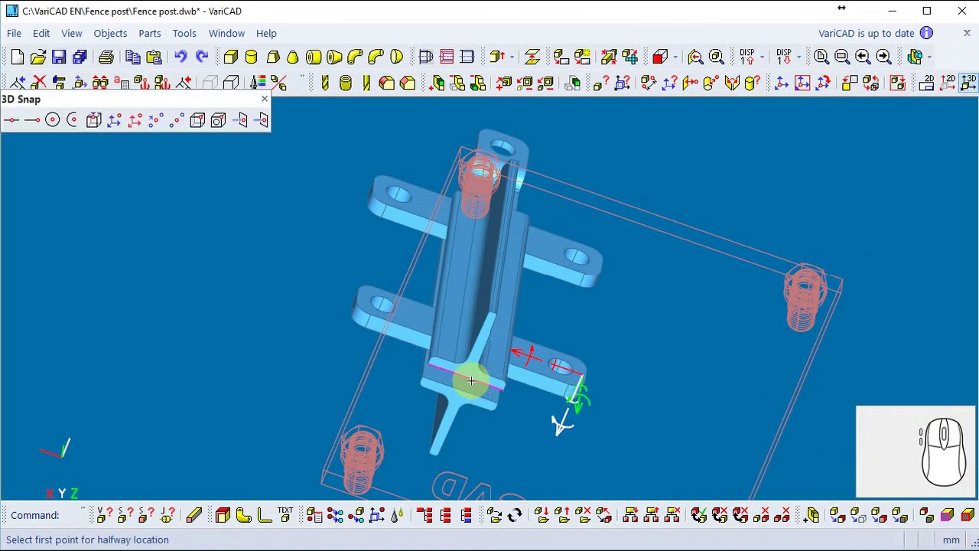
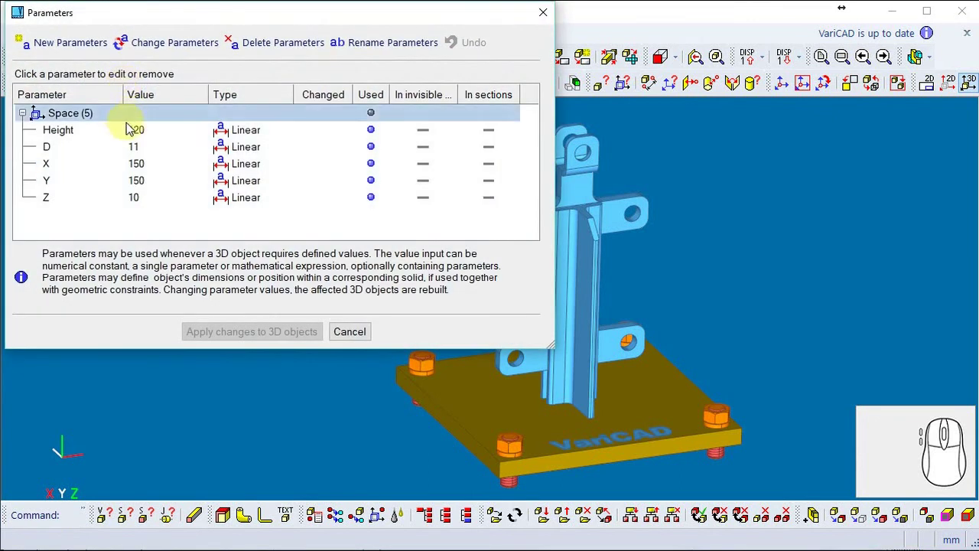
# Step: Set the plate's X and Y parameters to 90 and apply to the 3D objects
pyautogui.moveTo(164, 174); pyautogui.dragTo(223, 183)
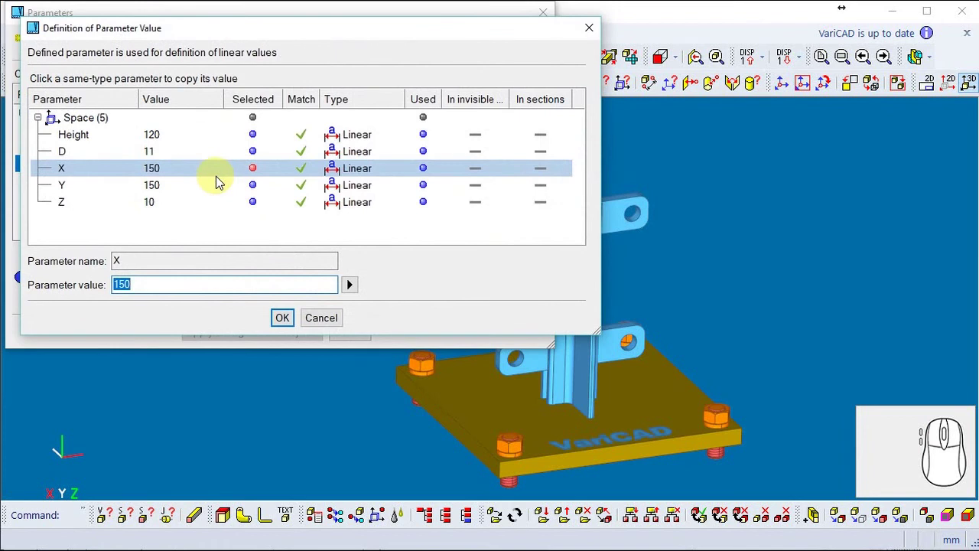
pyautogui.press('9')
pyautogui.press('0')
pyautogui.press('Return')
pyautogui.moveTo(167, 184); pyautogui.dragTo(245, 195)
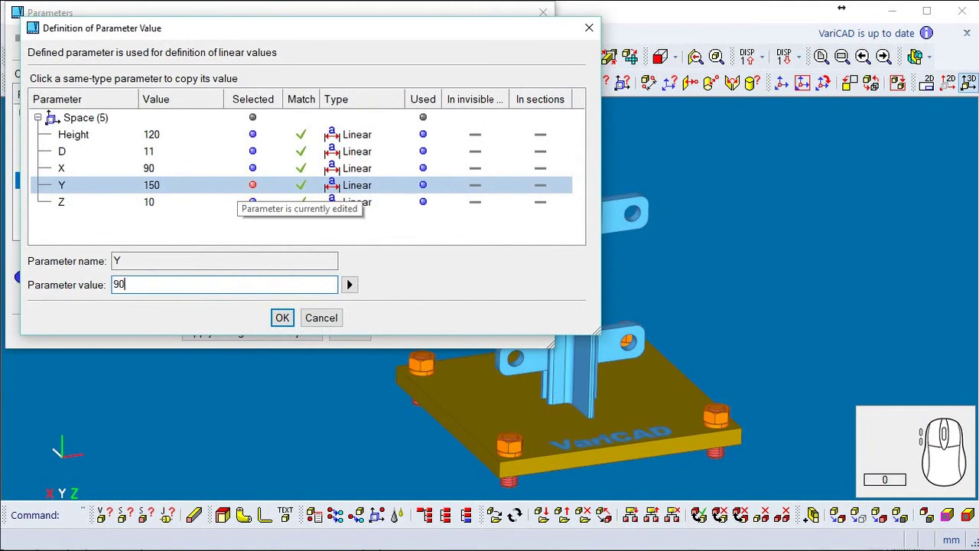
pyautogui.press('Return')
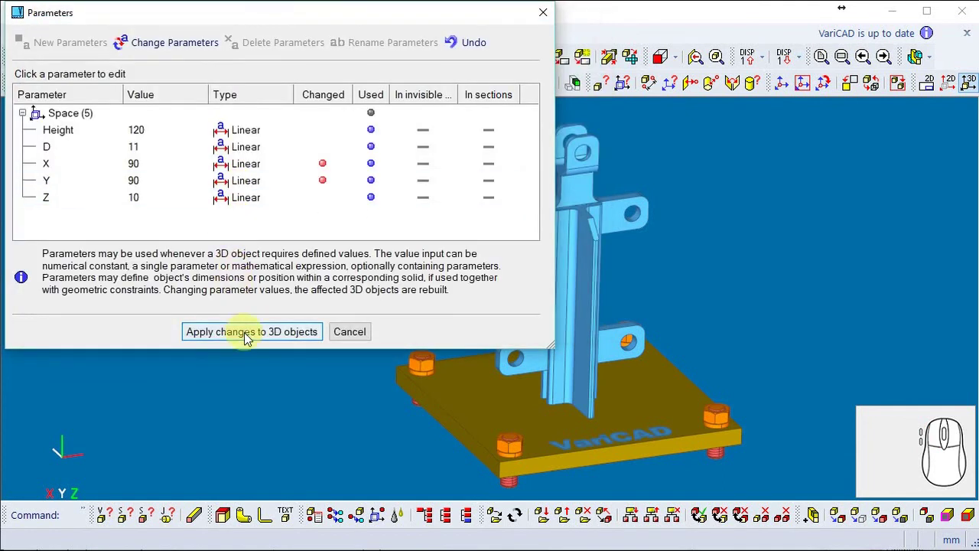
pyautogui.click(253, 340)
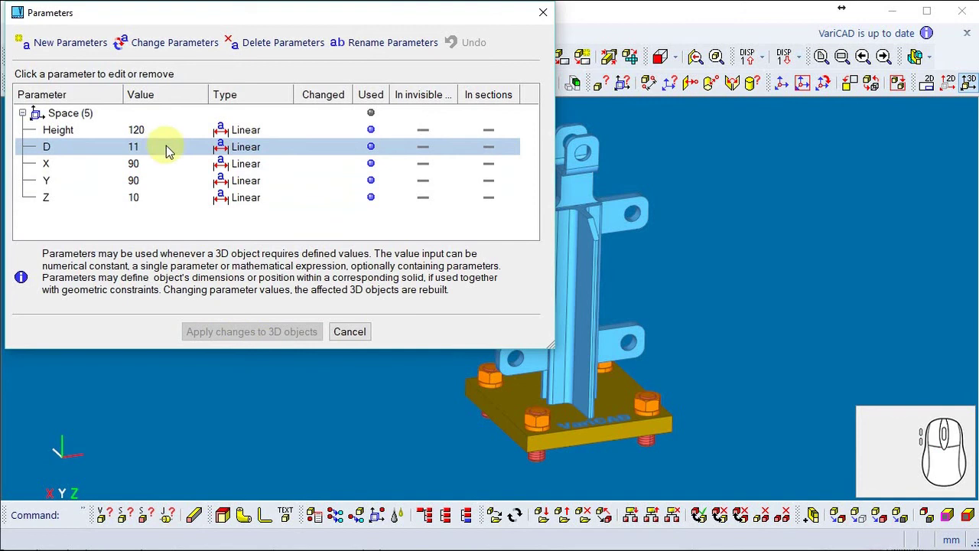
# Step: Set the post Height parameter to 200 and apply, rebuilding the post taller
pyautogui.moveTo(167, 138); pyautogui.dragTo(242, 168)
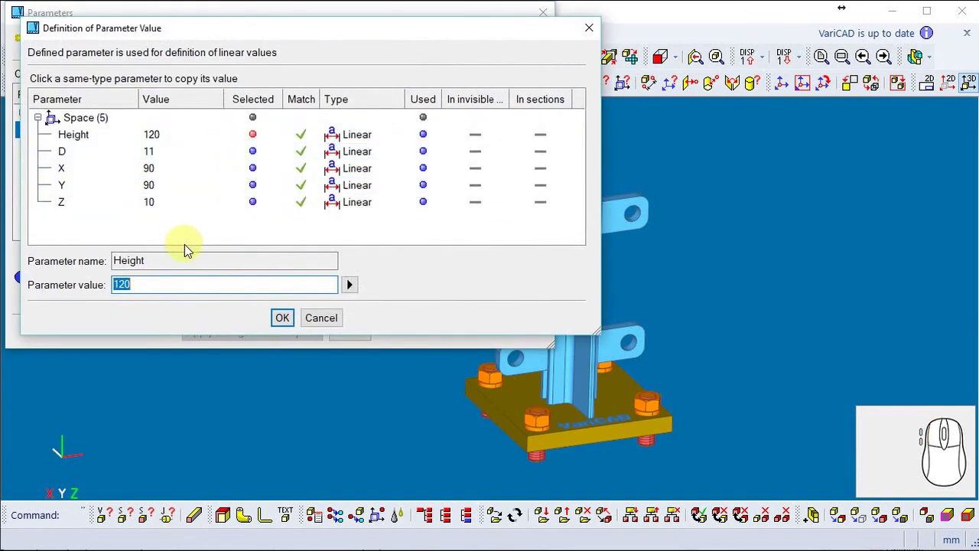
pyautogui.press('2')
pyautogui.press('0')
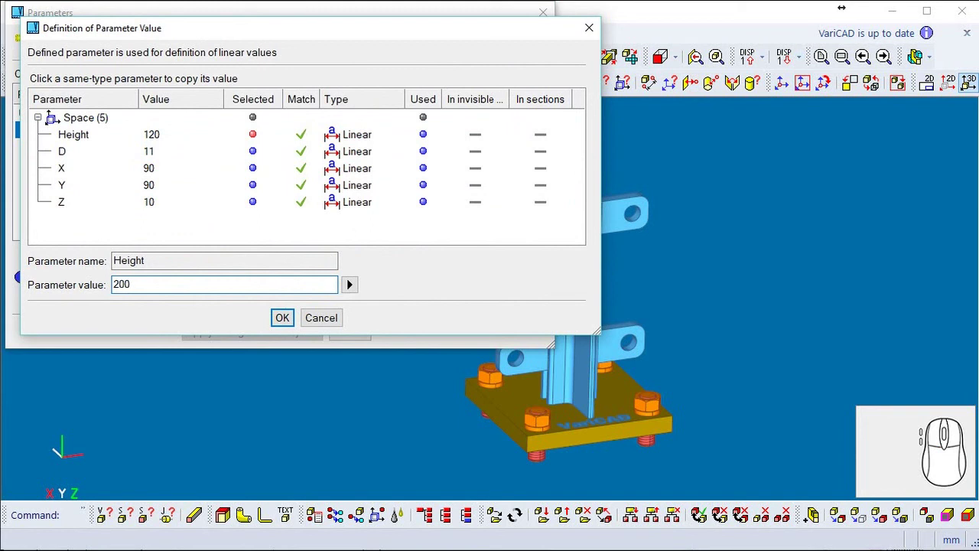
pyautogui.press('Return')
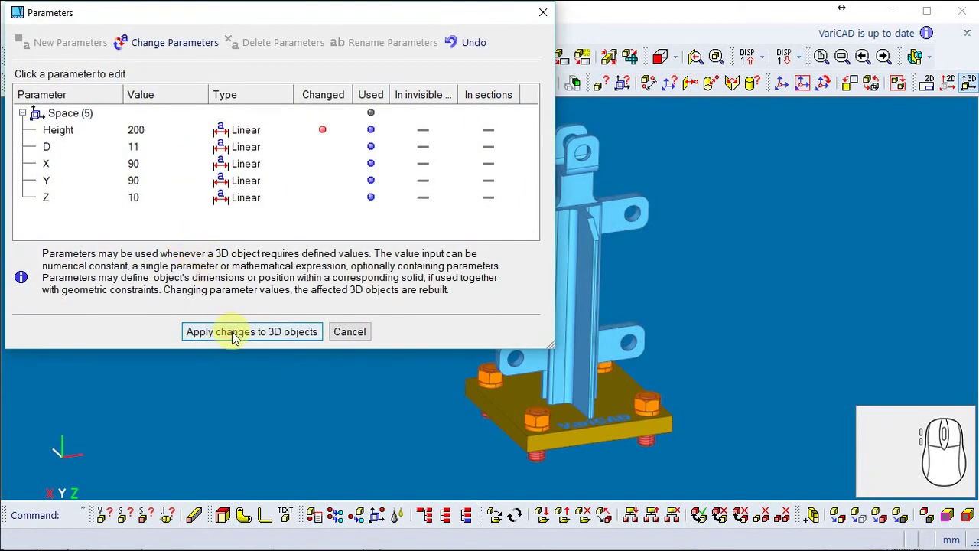
pyautogui.click(236, 337)
pyautogui.click(352, 343)
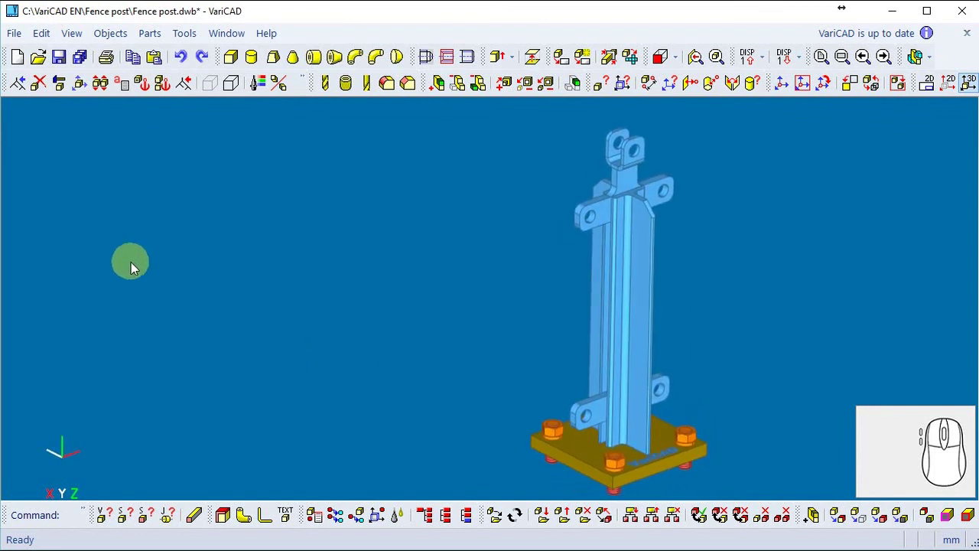
# Step: Set the Height parameter back to 90 and apply, rebuilding the post shorter
pyautogui.click(133, 88)
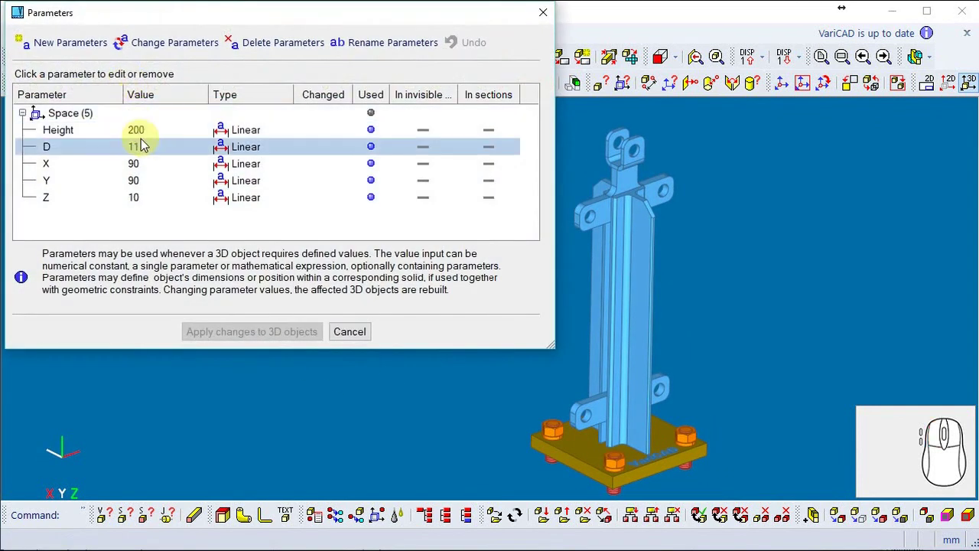
pyautogui.moveTo(150, 134); pyautogui.dragTo(222, 146)
pyautogui.press('9')
pyautogui.press('0')
pyautogui.press('Return')
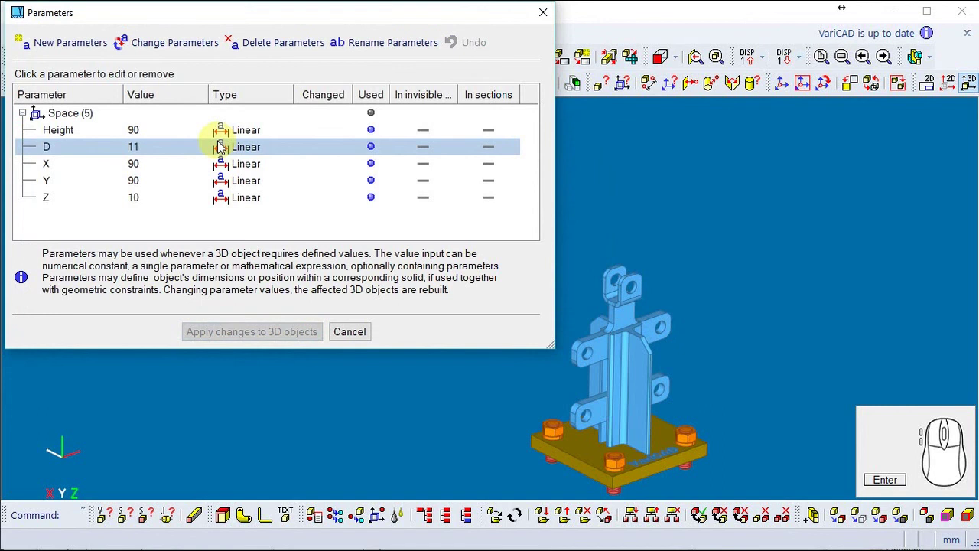
pyautogui.press('Escape')
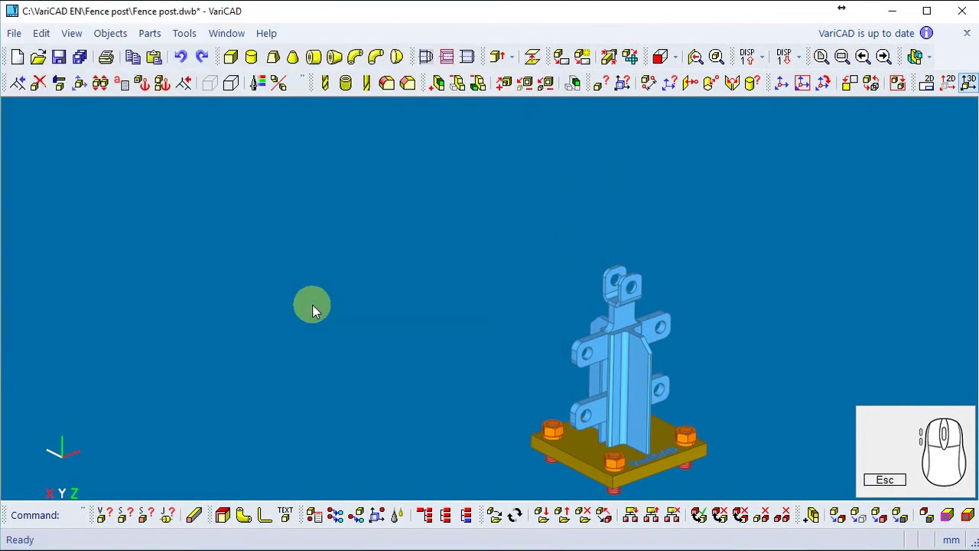
# Step: Frame the whole model and change the viewing direction to inspect it
pyautogui.click(825, 66)
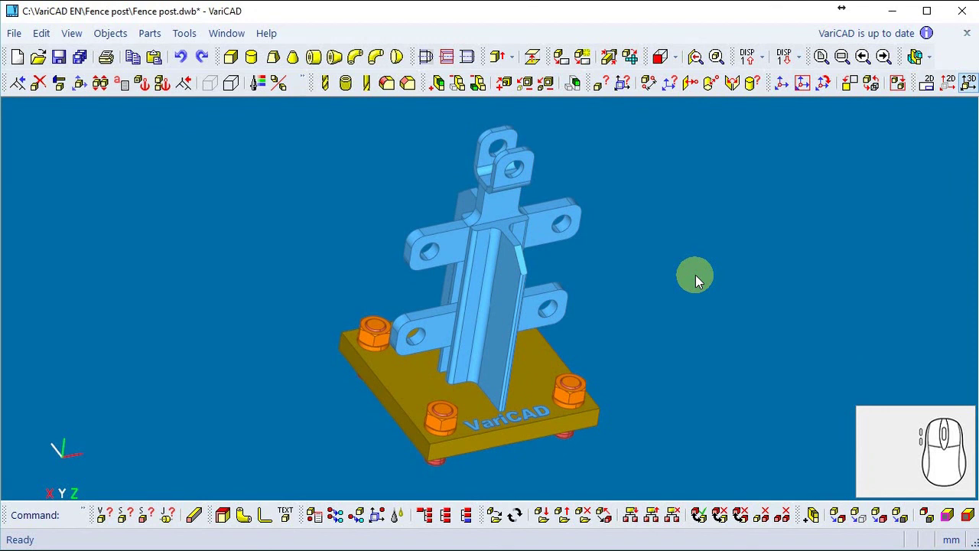
pyautogui.press('ctrl+F1')
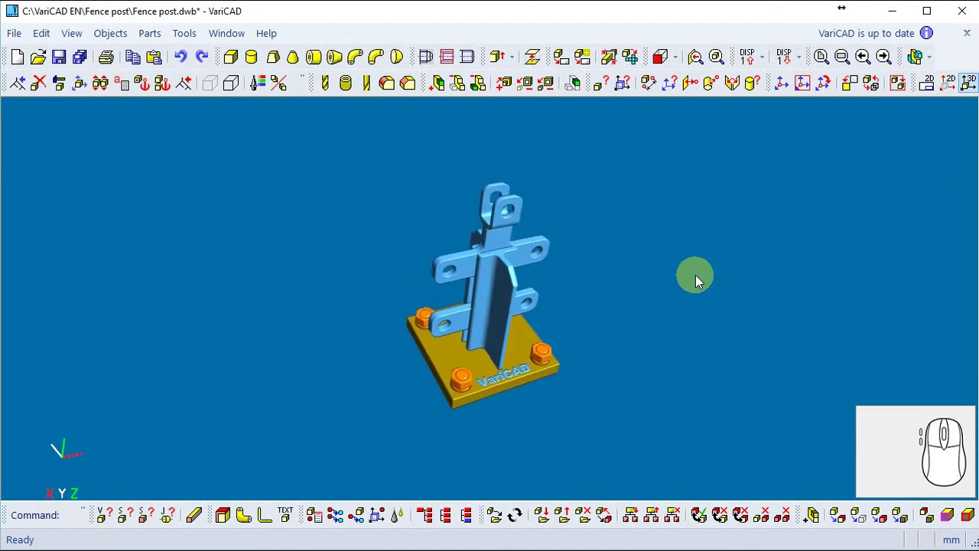